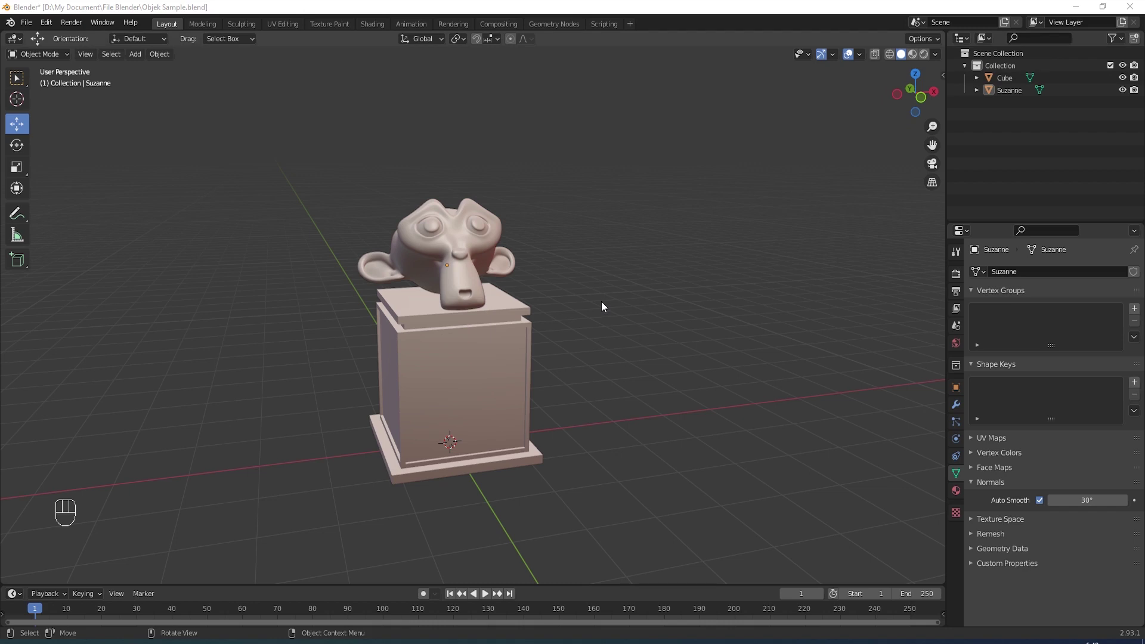
# Step: Focus the 3D viewport showing Suzanne on her cube pedestal
pyautogui.click(604, 305)
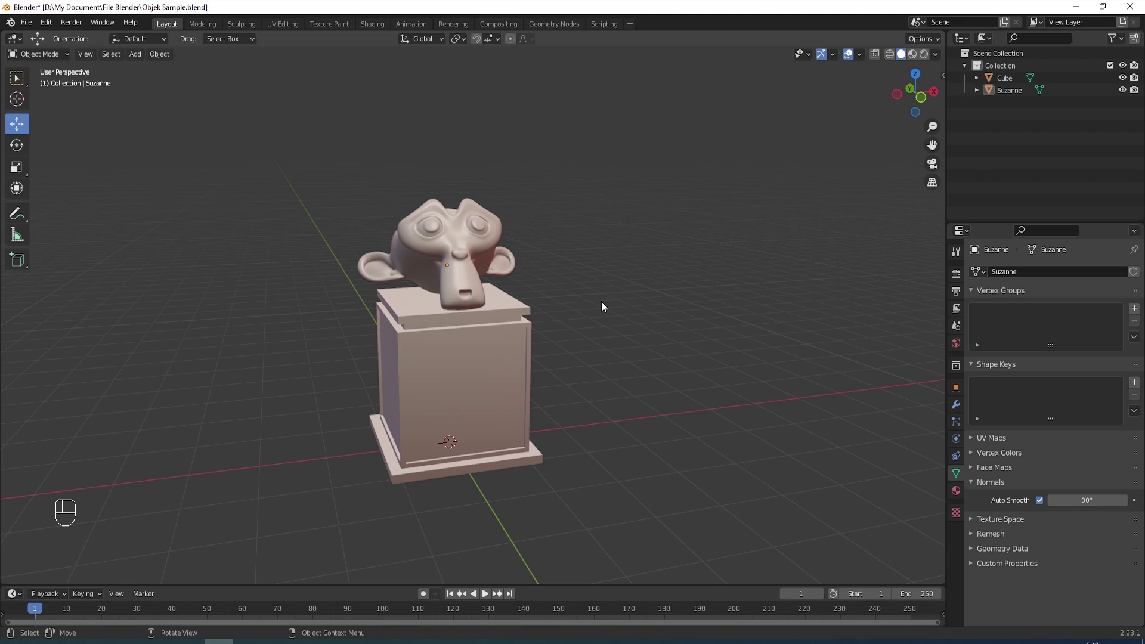
# Step: Add a camera via Shift+A, raise it above Suzanne and check the shot through it
pyautogui.press('shift+a')
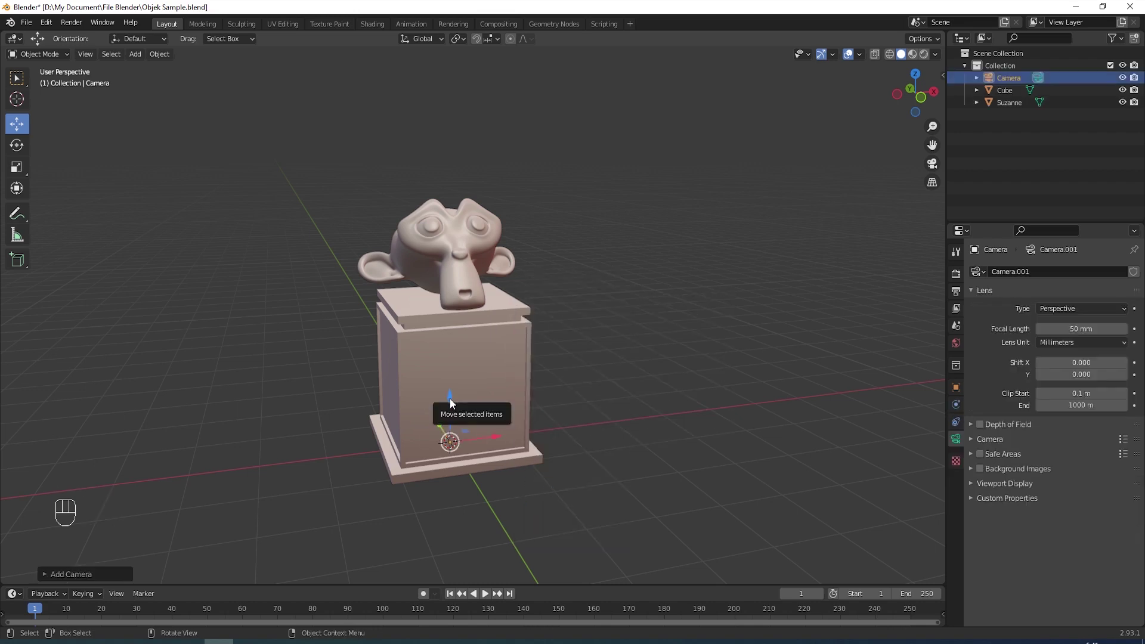
pyautogui.moveTo(454, 403); pyautogui.dragTo(455, 95)
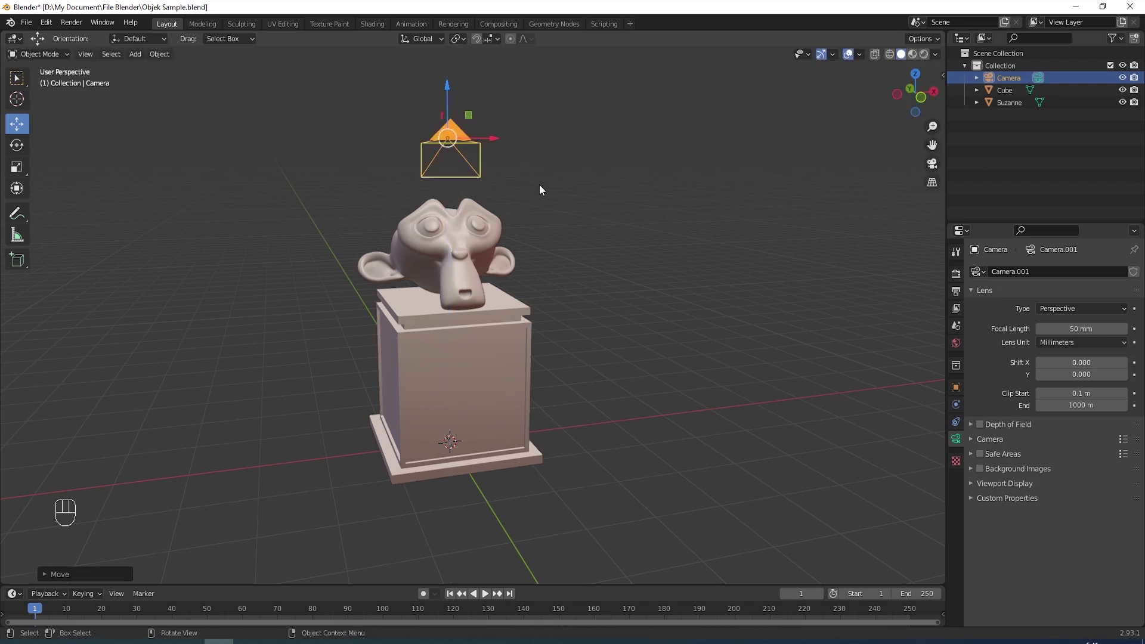
pyautogui.press('KP_0')
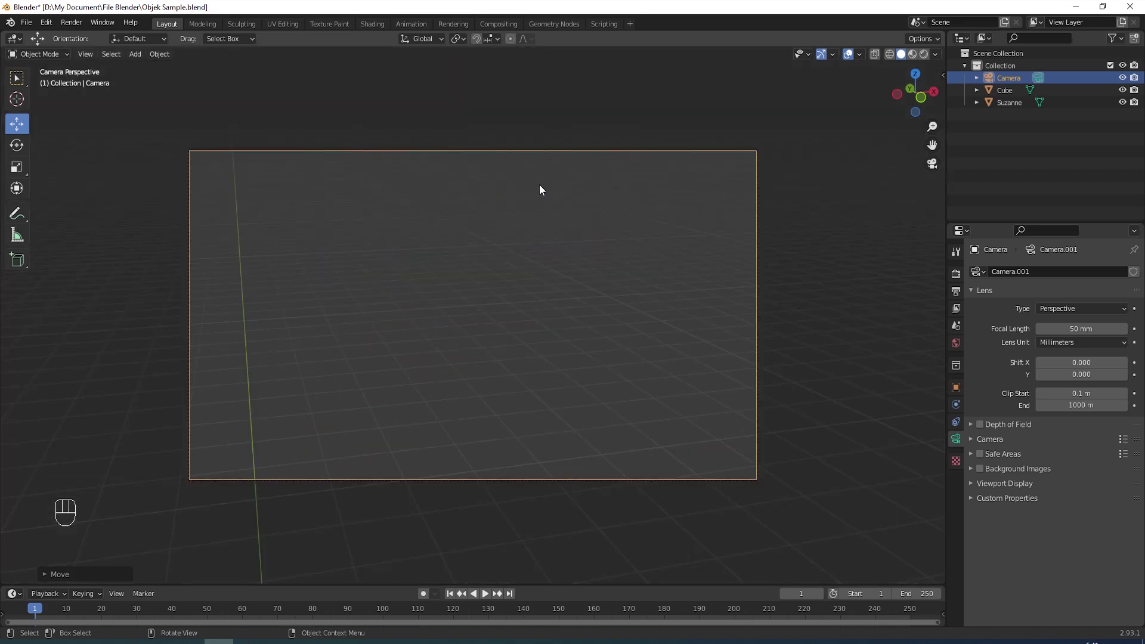
pyautogui.click(508, 238)
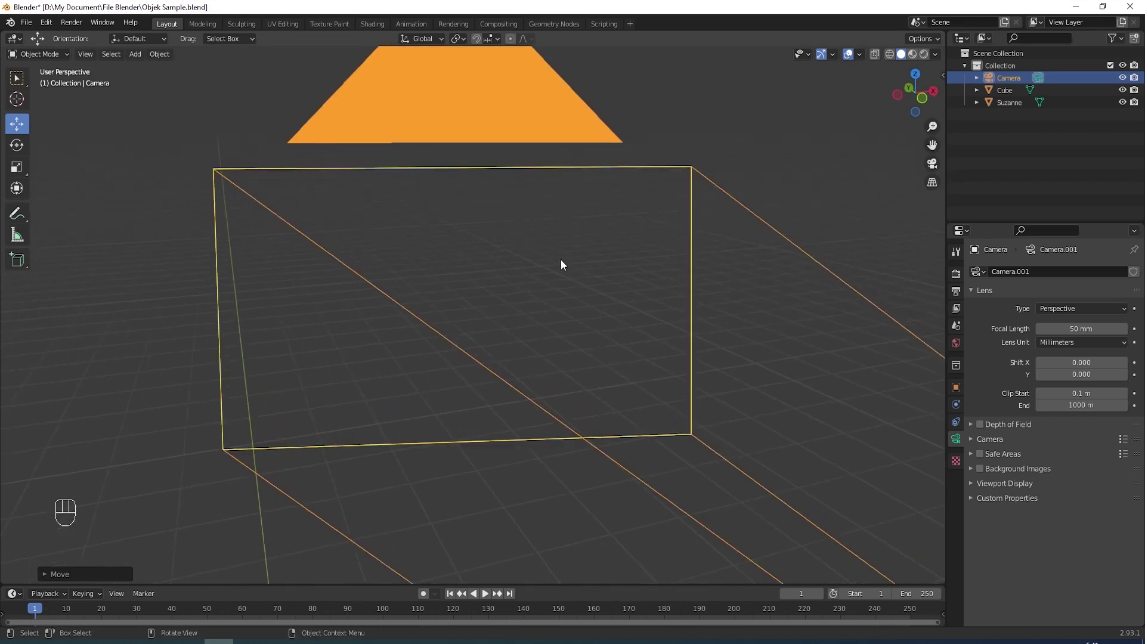
# Step: Adjust the viewport around Suzanne and the pedestal with a few drags and clicks
pyautogui.moveTo(541, 309); pyautogui.dragTo(605, 312)
pyautogui.click(603, 369)
pyautogui.click(535, 455)
pyautogui.moveTo(528, 385); pyautogui.dragTo(514, 282)
pyautogui.click(514, 282)
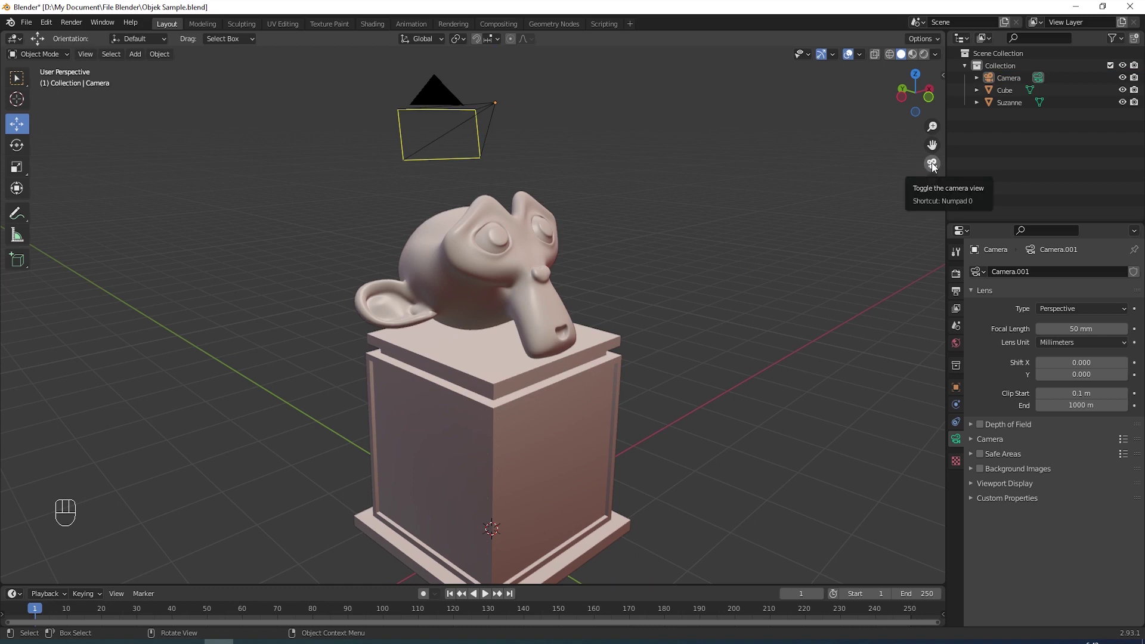
# Step: Toggle camera view, then orbit the viewport to see Suzanne straight from the front
pyautogui.click(934, 167)
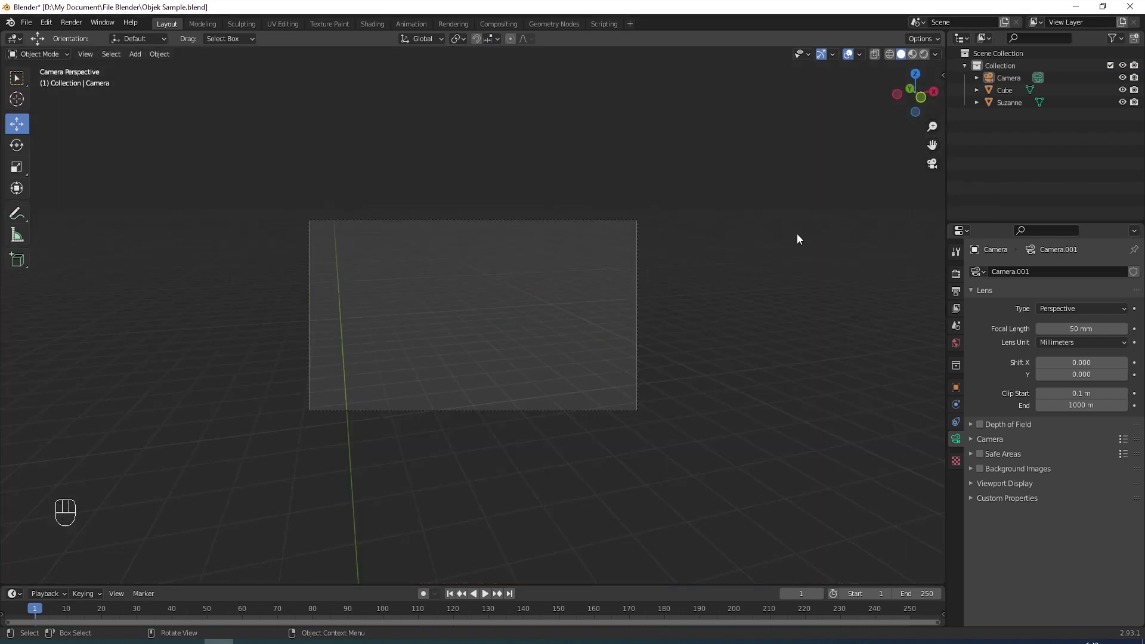
pyautogui.click(797, 240)
pyautogui.middleClick(775, 257)
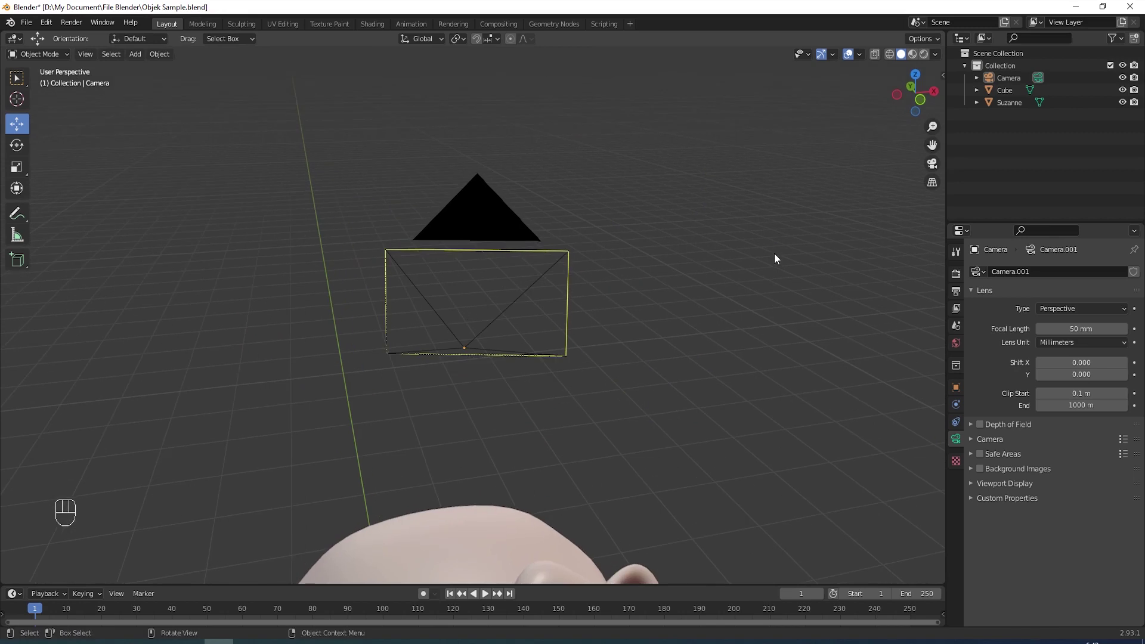
pyautogui.moveTo(649, 326); pyautogui.dragTo(676, 316)
pyautogui.moveTo(653, 396); pyautogui.dragTo(693, 217)
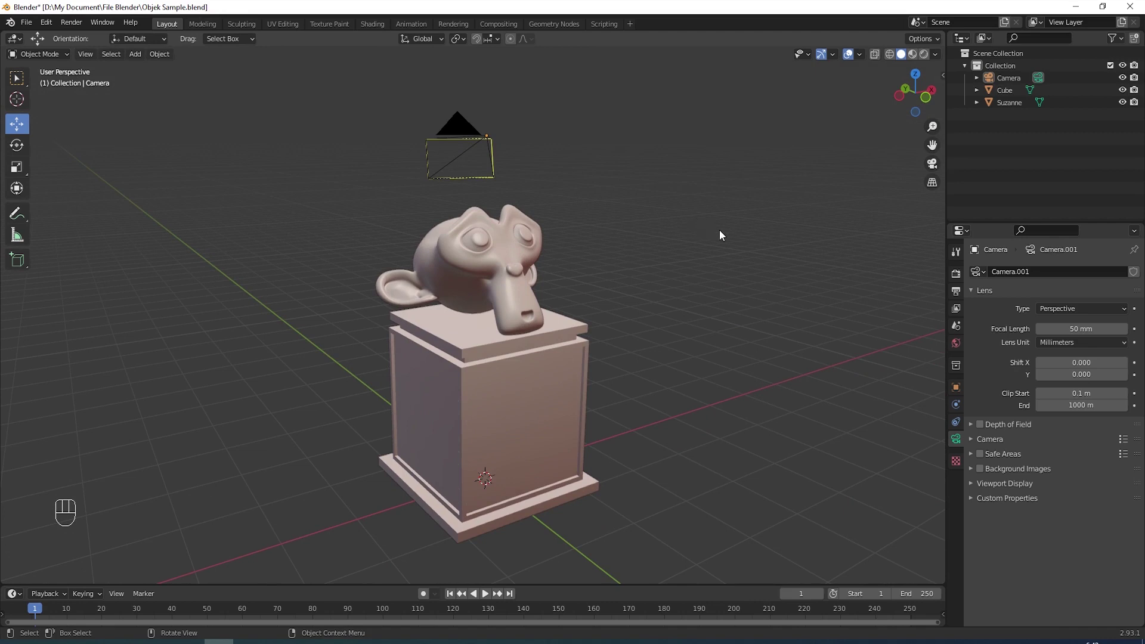
pyautogui.moveTo(722, 234); pyautogui.dragTo(675, 227)
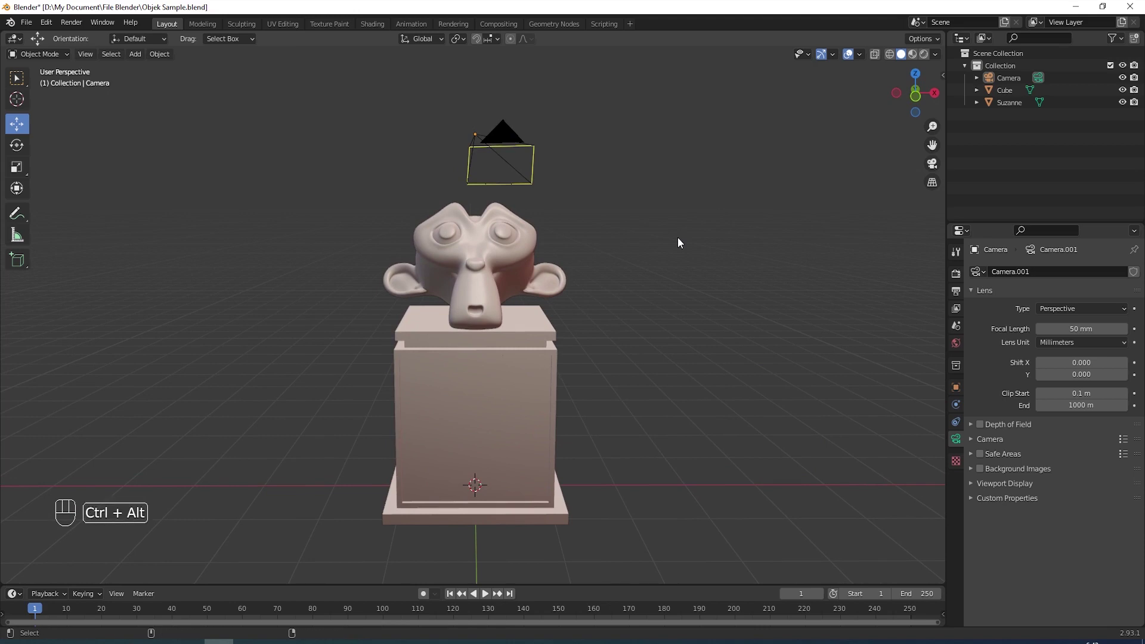
# Step: Align the camera to the current view and enable Lock Camera to View in the N panel
pyautogui.press('ctrl+alt+KP_0')
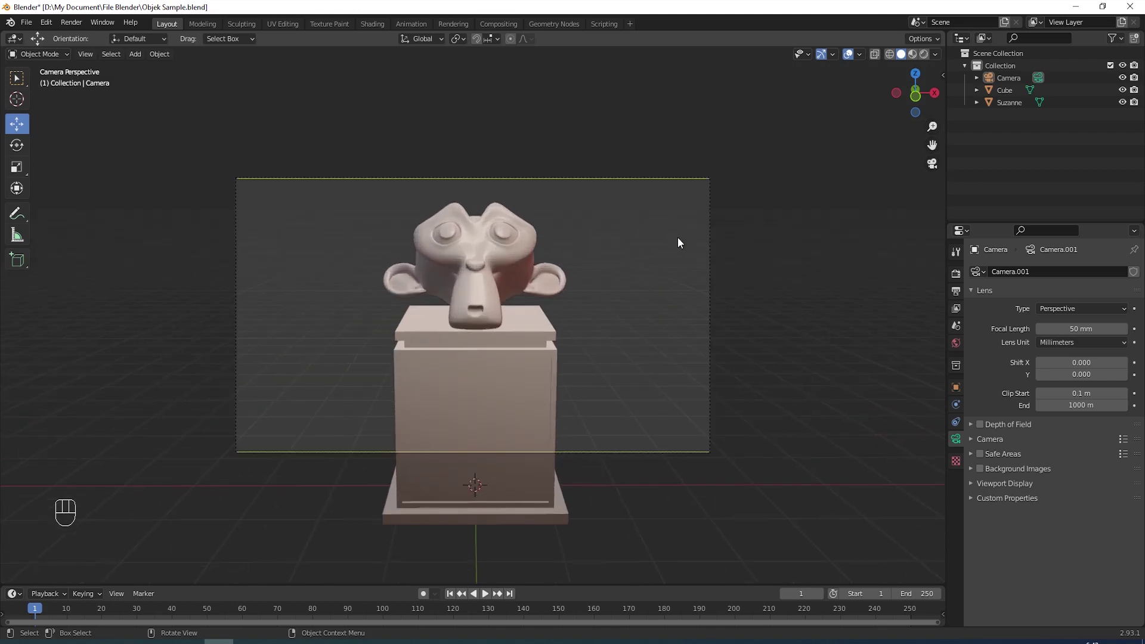
pyautogui.press('n')
pyautogui.click(938, 136)
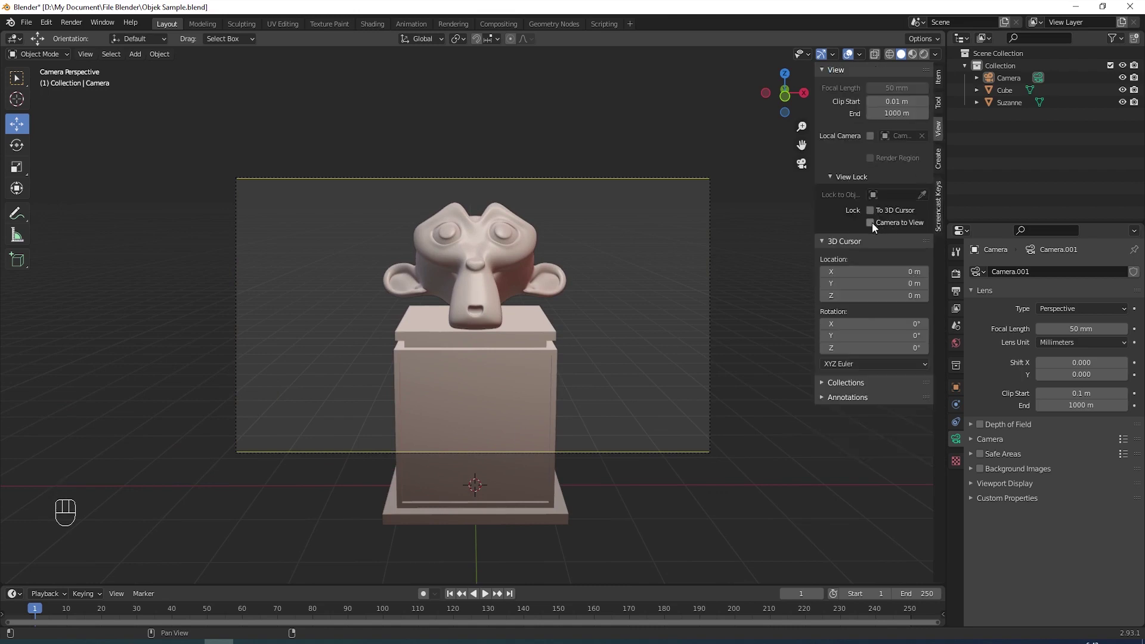
pyautogui.click(874, 227)
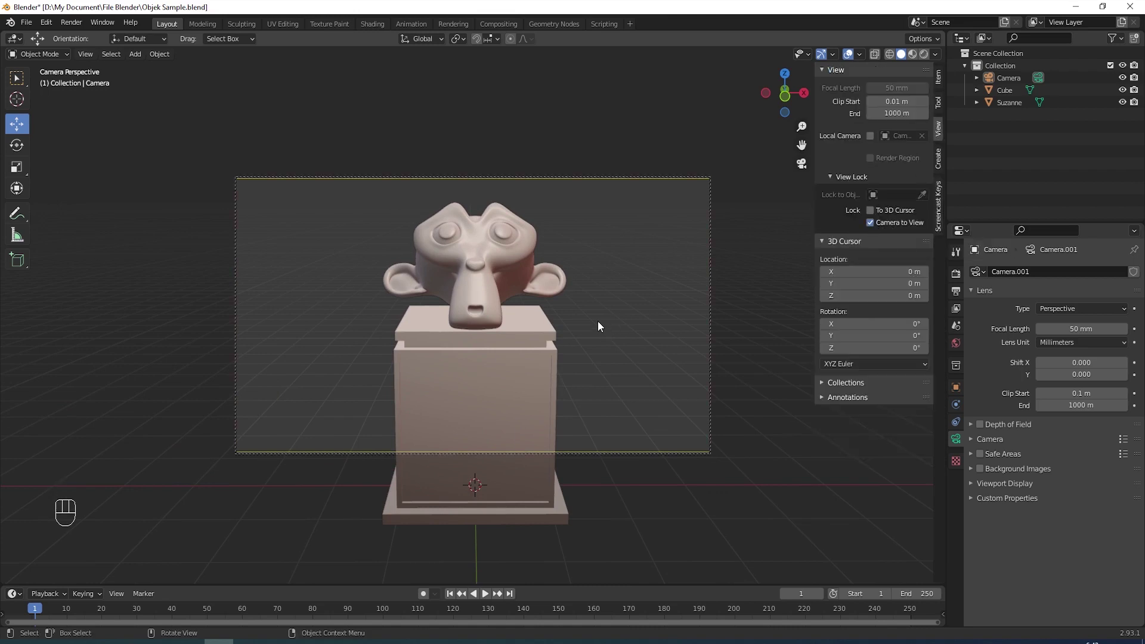
# Step: Navigate so Suzanne on the pedestal sits centred in the shot, then disable Camera to View
pyautogui.moveTo(554, 346); pyautogui.dragTo(546, 352)
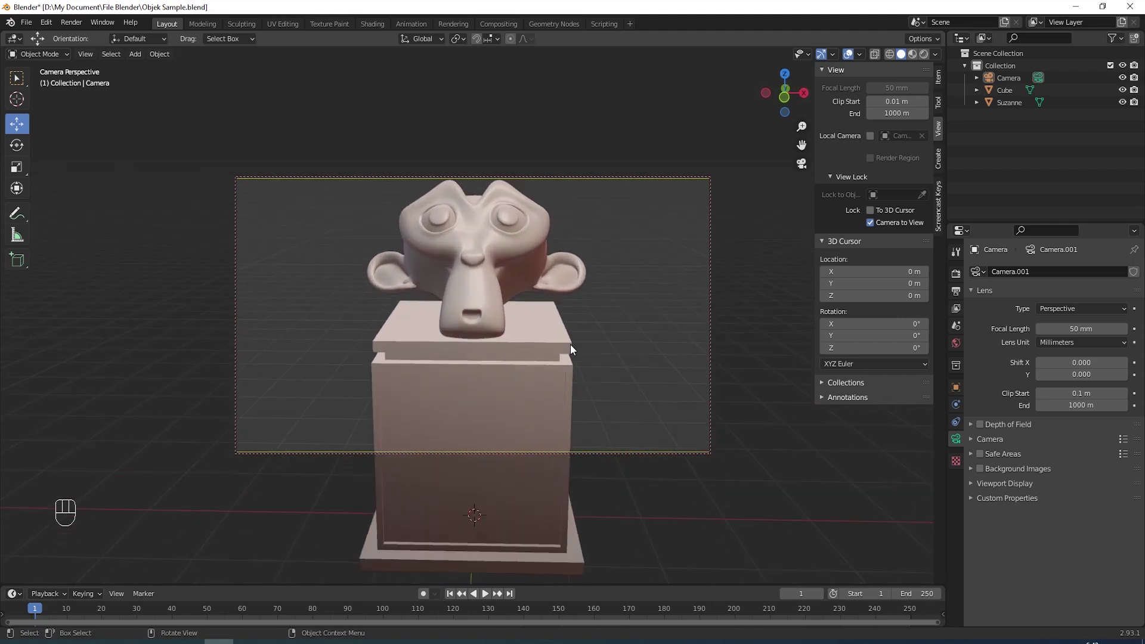
pyautogui.middleClick(582, 307)
pyautogui.middleClick(588, 343)
pyautogui.middleClick(592, 338)
pyautogui.middleClick(590, 337)
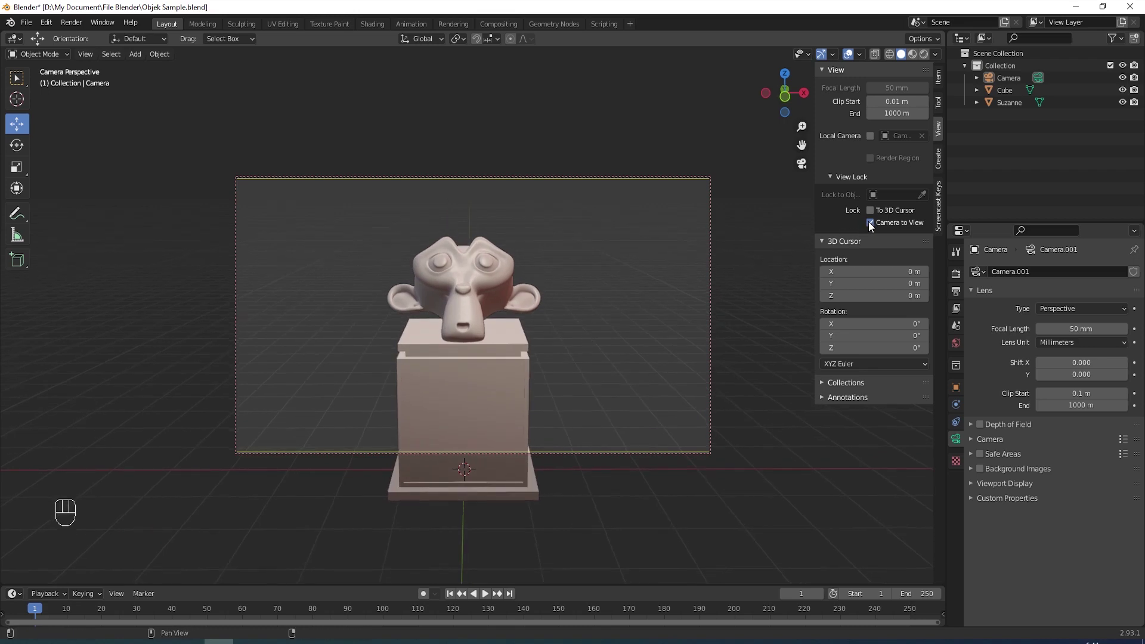
pyautogui.click(872, 225)
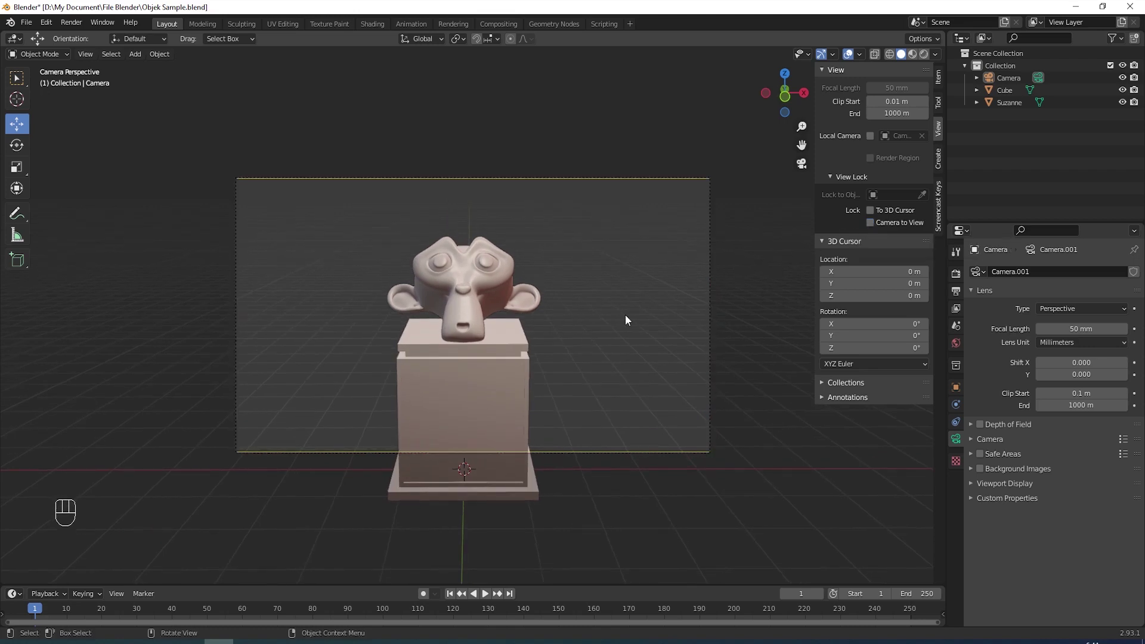
pyautogui.middleClick(646, 317)
# Step: Orbit out of the camera's shot to an outside view and select the camera object
pyautogui.moveTo(638, 320); pyautogui.dragTo(679, 333)
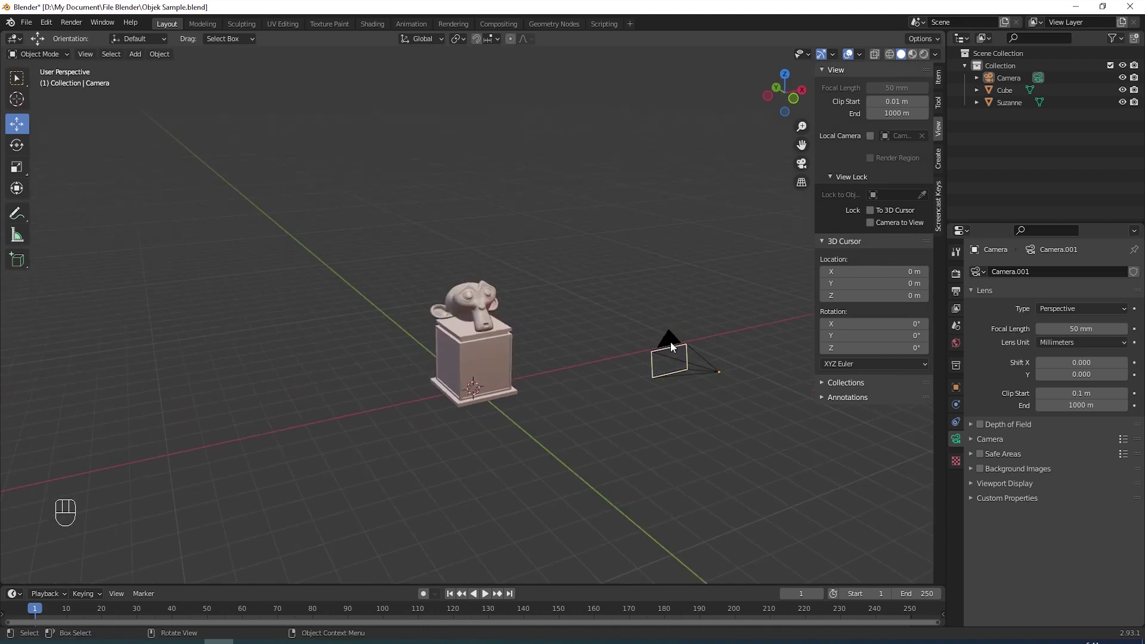
pyautogui.click(691, 372)
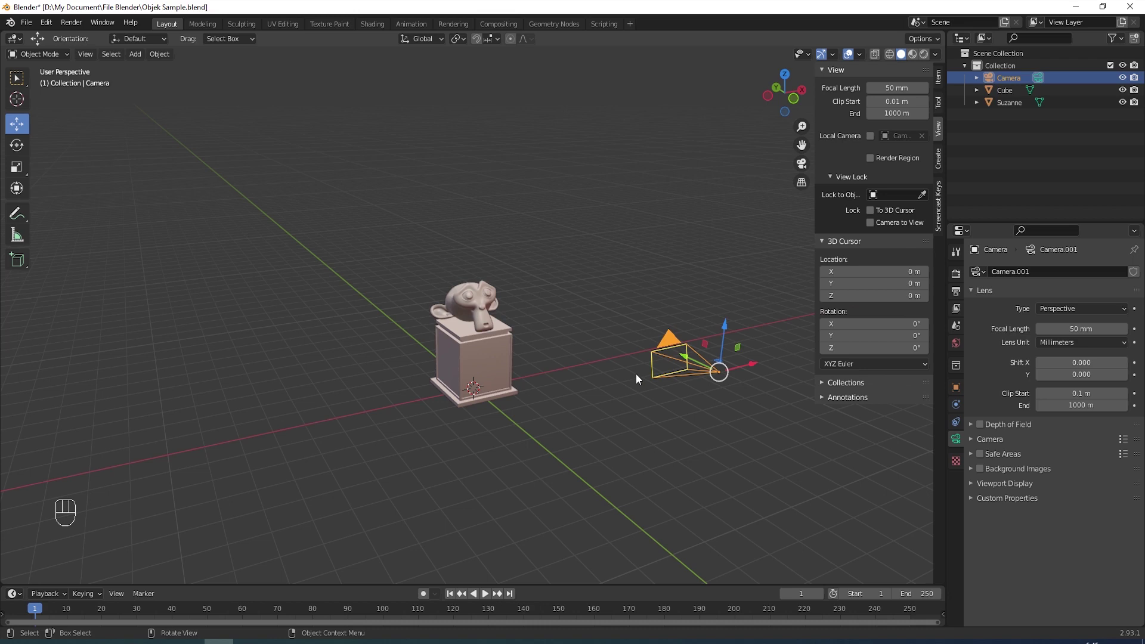
# Step: Look through the camera and fly it around the scene with WASD, confirming the new position
pyautogui.press('KP_0')
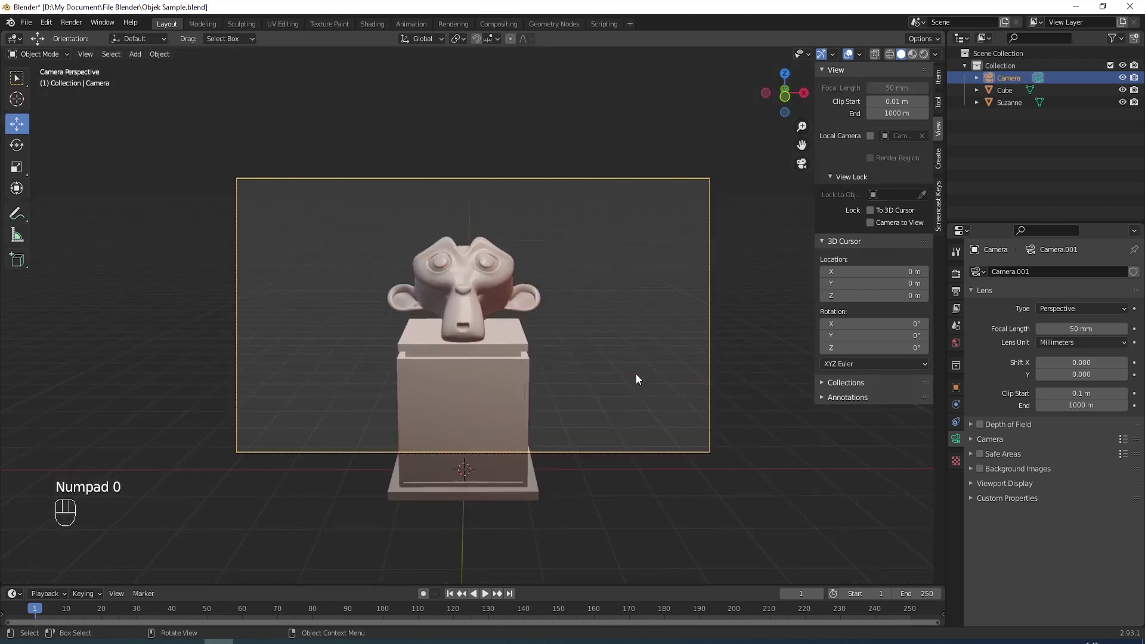
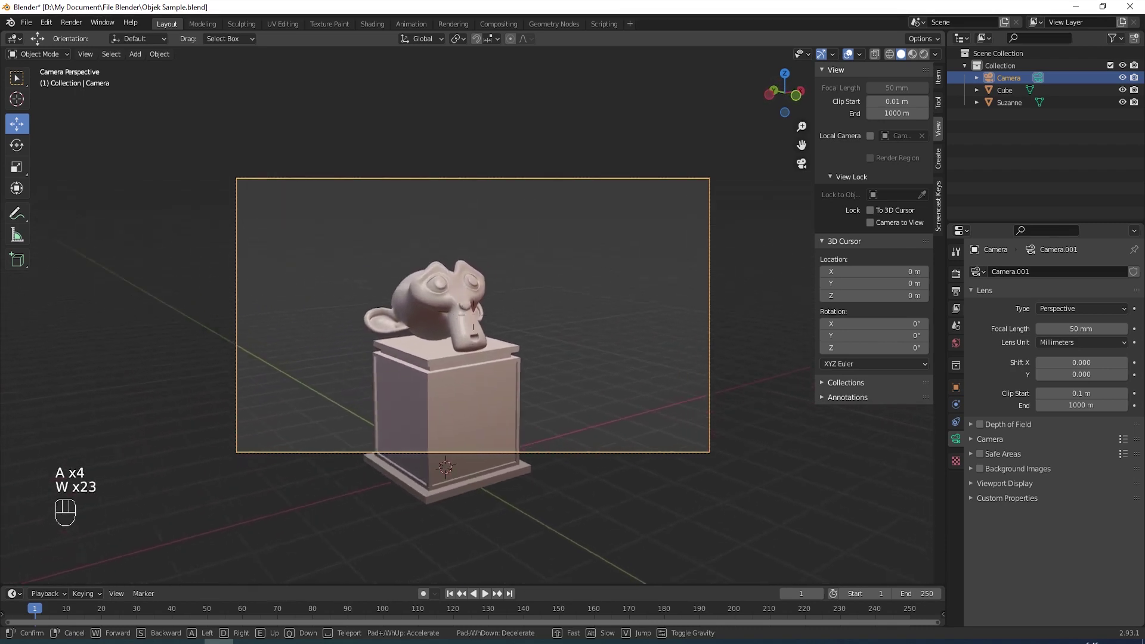
pyautogui.press('w')
pyautogui.press('w')
pyautogui.press('w')
pyautogui.press('a')
pyautogui.press('a')
pyautogui.press('a')
pyautogui.press('d')
pyautogui.press('d')
pyautogui.press('d')
pyautogui.press('w')
pyautogui.press('w')
pyautogui.press('w')
pyautogui.press('w')
pyautogui.press('w')
pyautogui.press('w')
pyautogui.press('w')
pyautogui.click(472, 320)
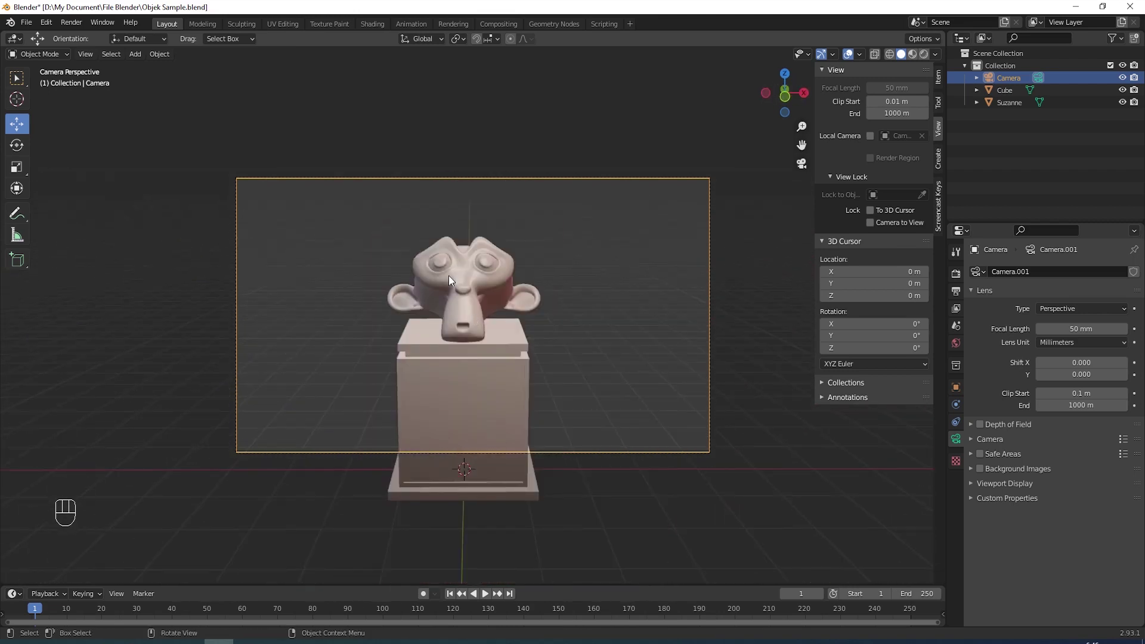
# Step: Fly the camera backward with S until the whole pedestal with Suzanne sits small in the shot
pyautogui.moveTo(85, 55); pyautogui.dragTo(473, 319)
pyautogui.press('s')
pyautogui.press('s')
pyautogui.press('s')
pyautogui.press('s')
pyautogui.press('s')
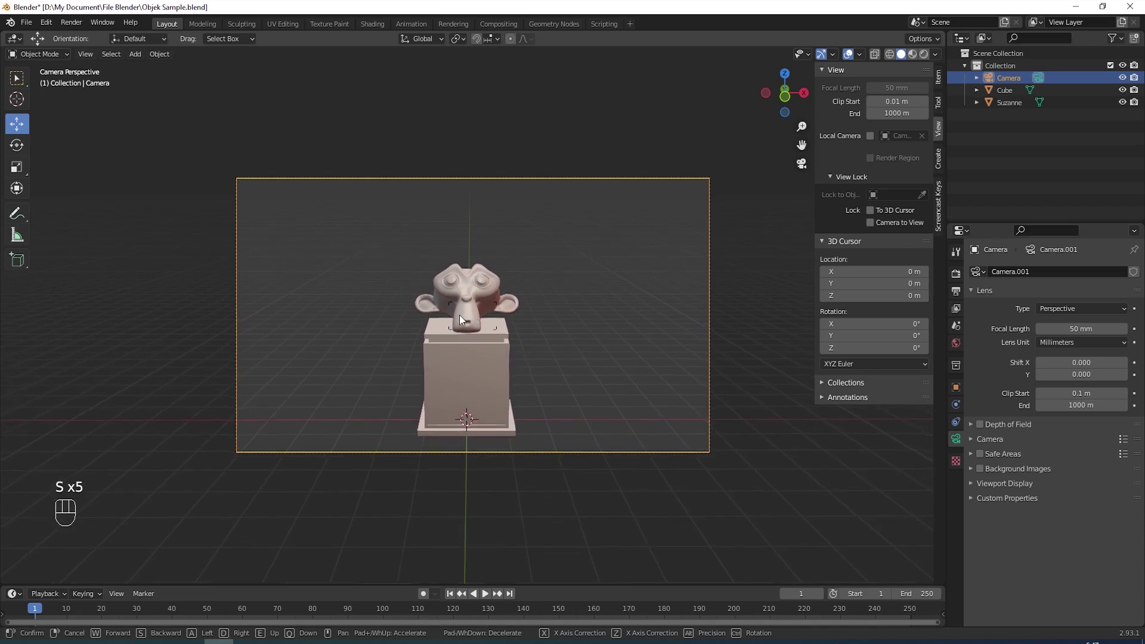
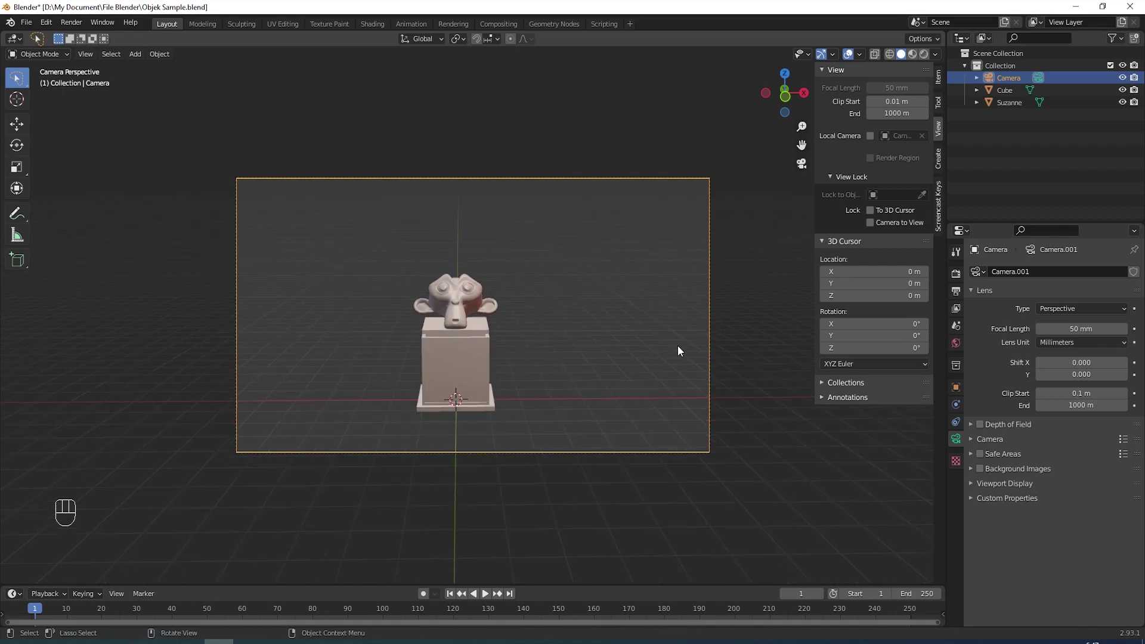
# Step: Orbit to an outside view showing camera and pedestal, then hide the N sidebar
pyautogui.middleClick(625, 363)
pyautogui.moveTo(615, 371); pyautogui.dragTo(629, 387)
pyautogui.moveTo(636, 384); pyautogui.dragTo(652, 373)
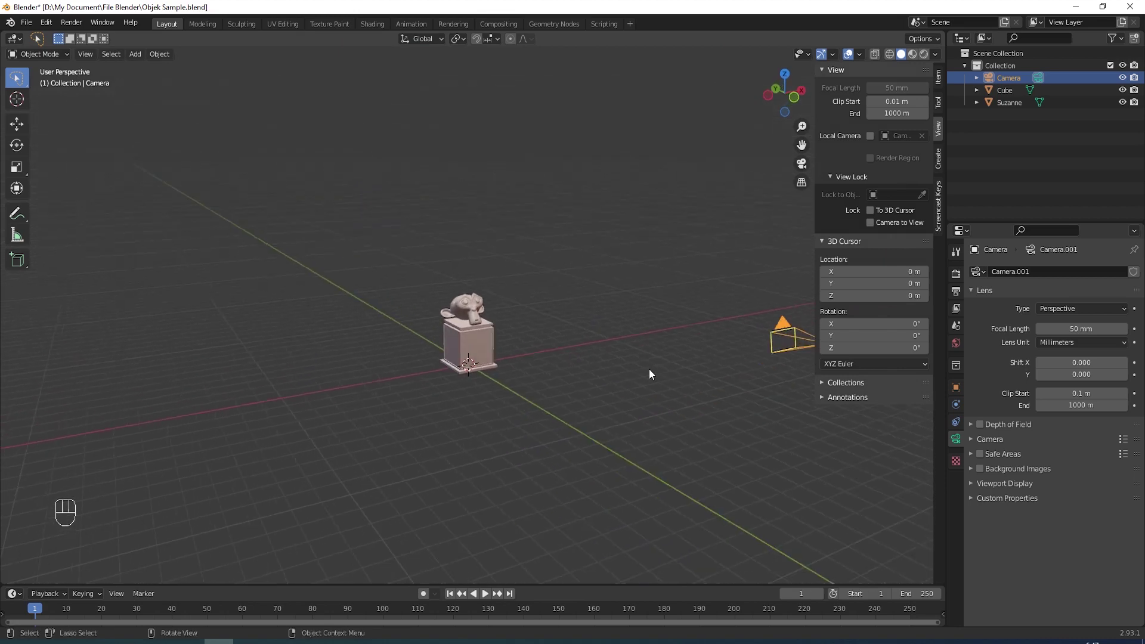
pyautogui.moveTo(635, 379); pyautogui.dragTo(607, 373)
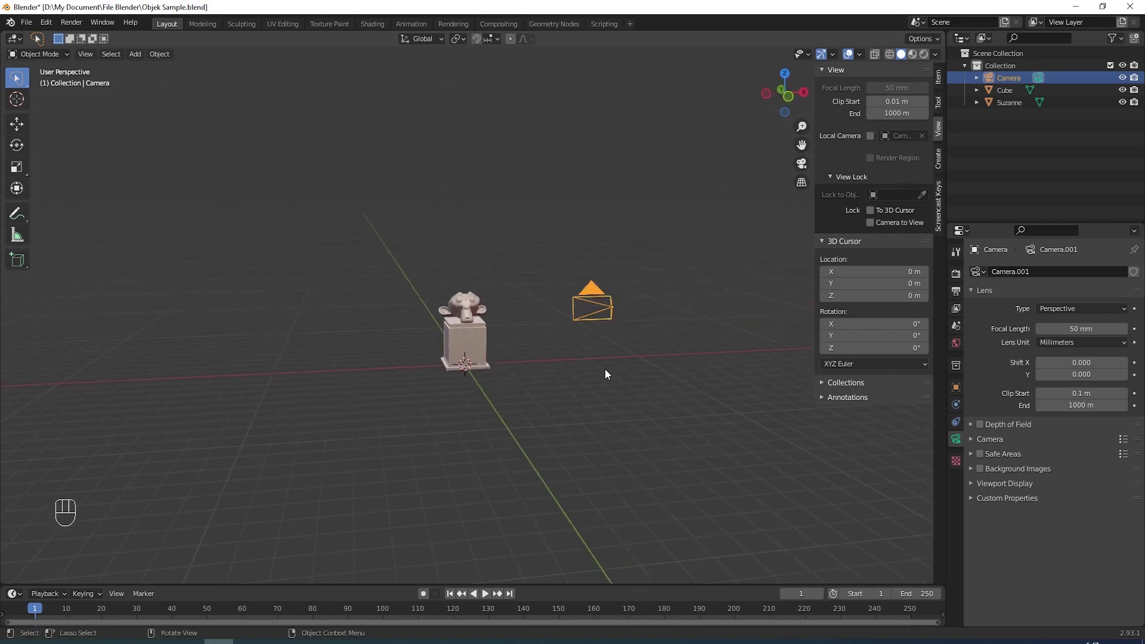
pyautogui.moveTo(627, 316); pyautogui.dragTo(592, 322)
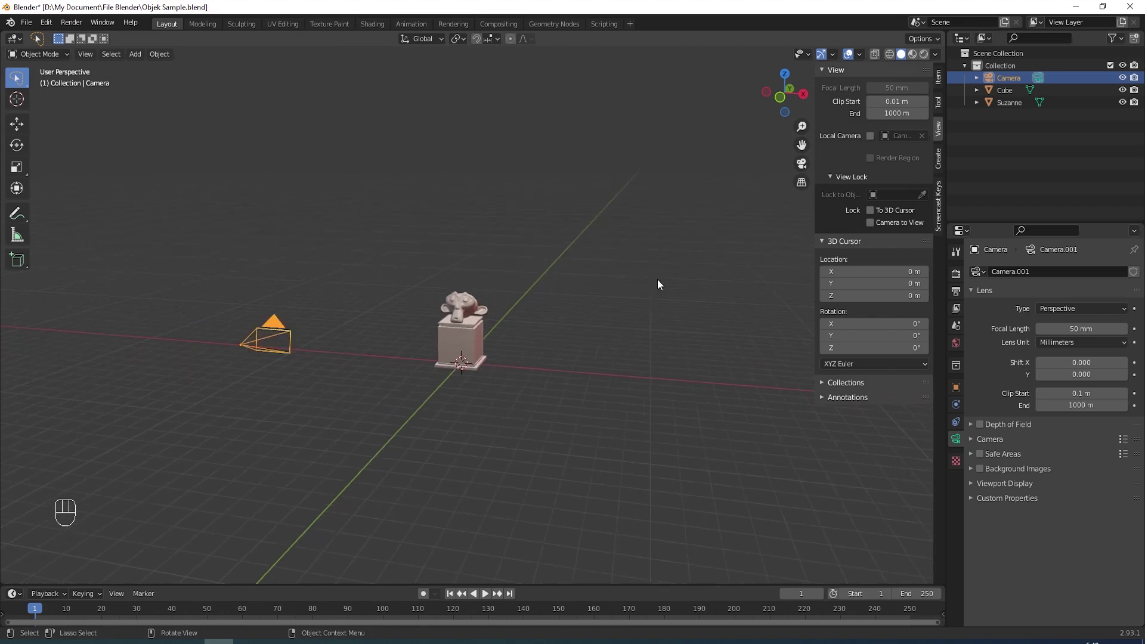
pyautogui.press('n')
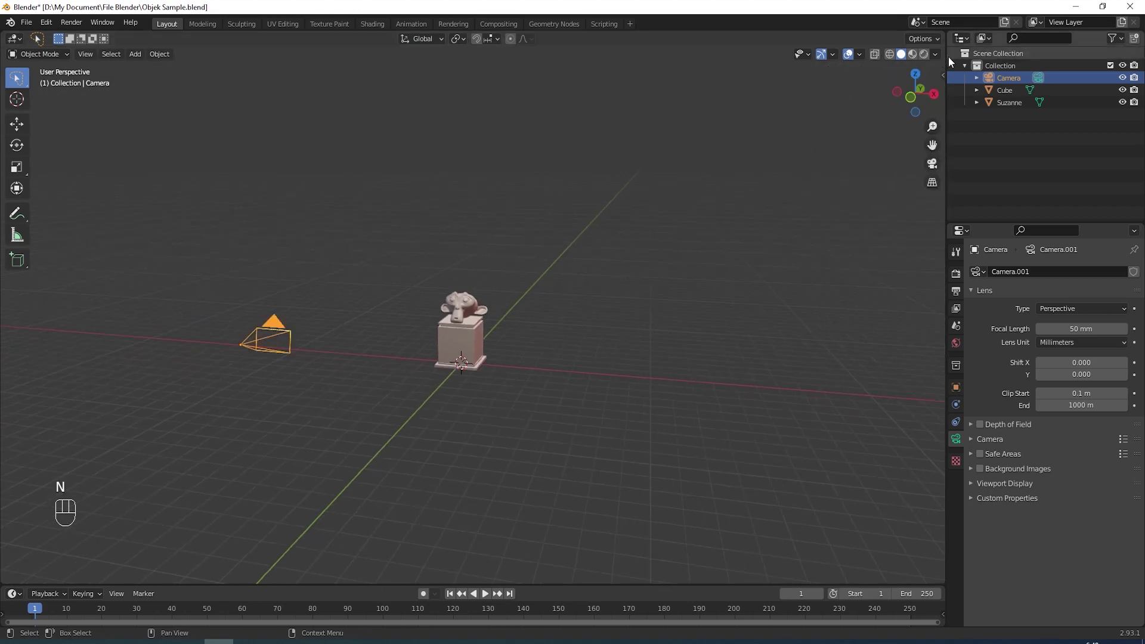
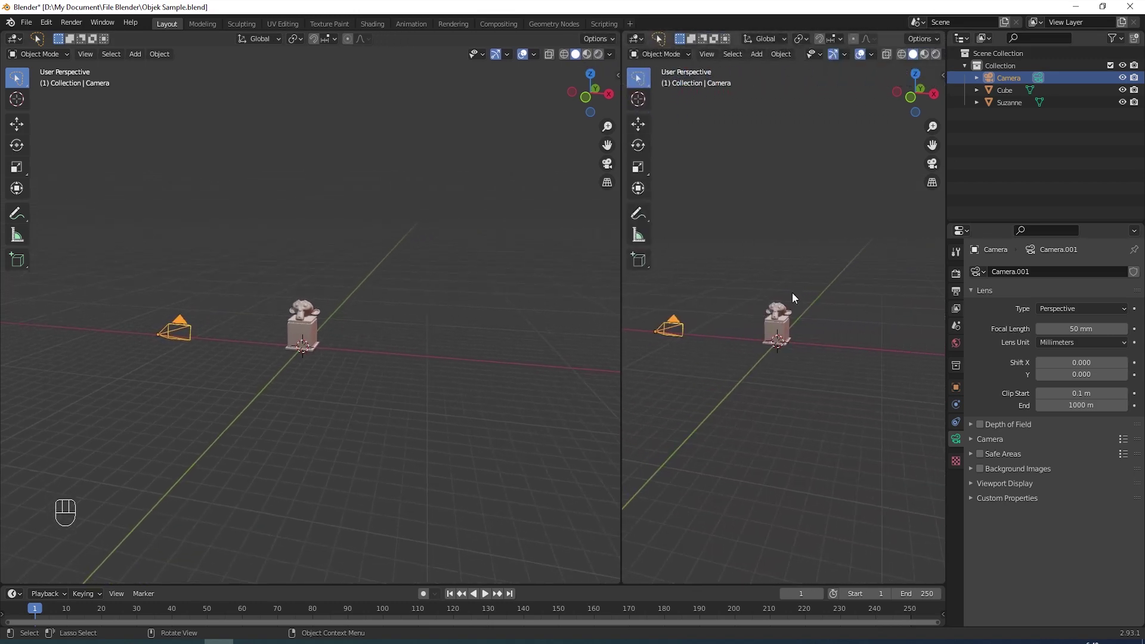
# Step: Show the camera's shot in a second viewport and move the camera off to one side of the pedestal
pyautogui.press('KP_0')
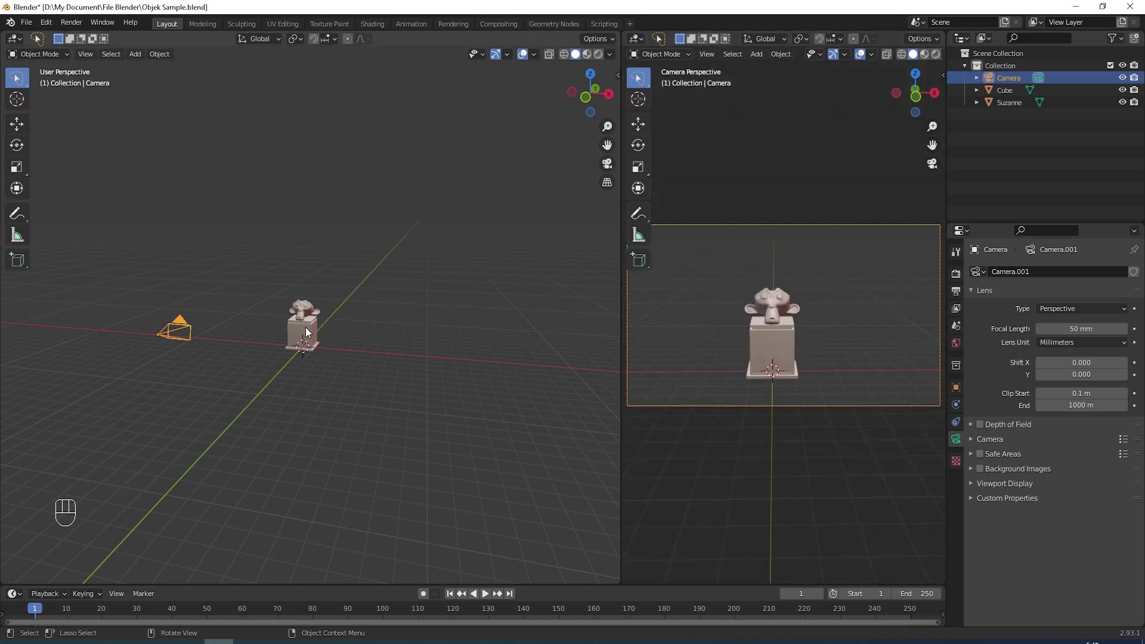
pyautogui.moveTo(310, 359); pyautogui.dragTo(390, 343)
pyautogui.middleClick(391, 344)
pyautogui.click(392, 344)
pyautogui.click(388, 353)
pyautogui.middleClick(383, 353)
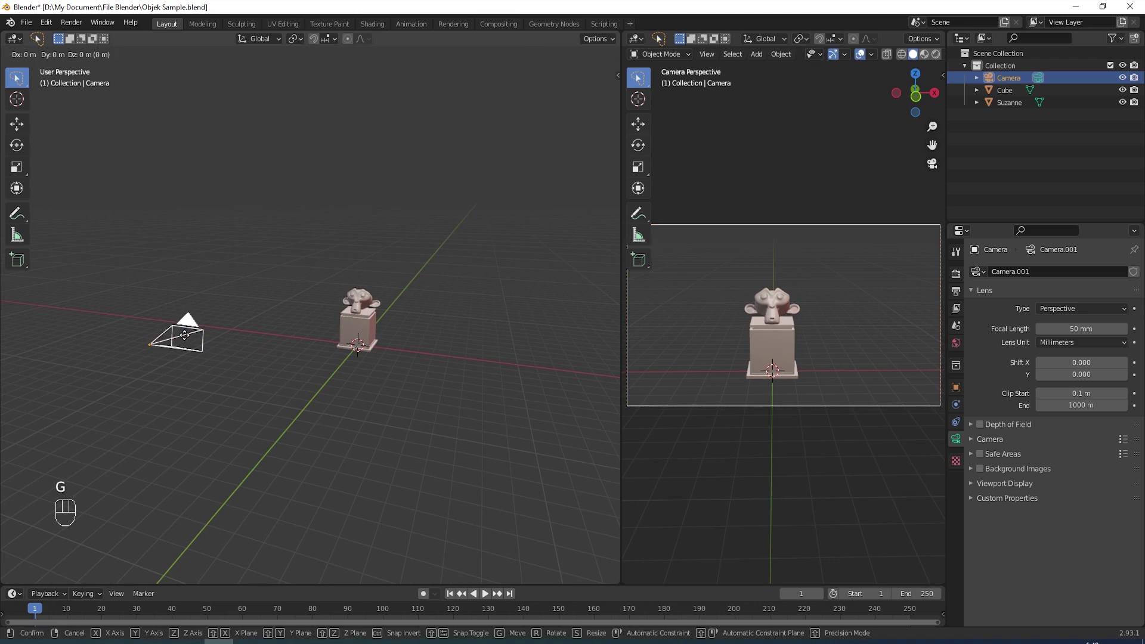
pyautogui.press('g')
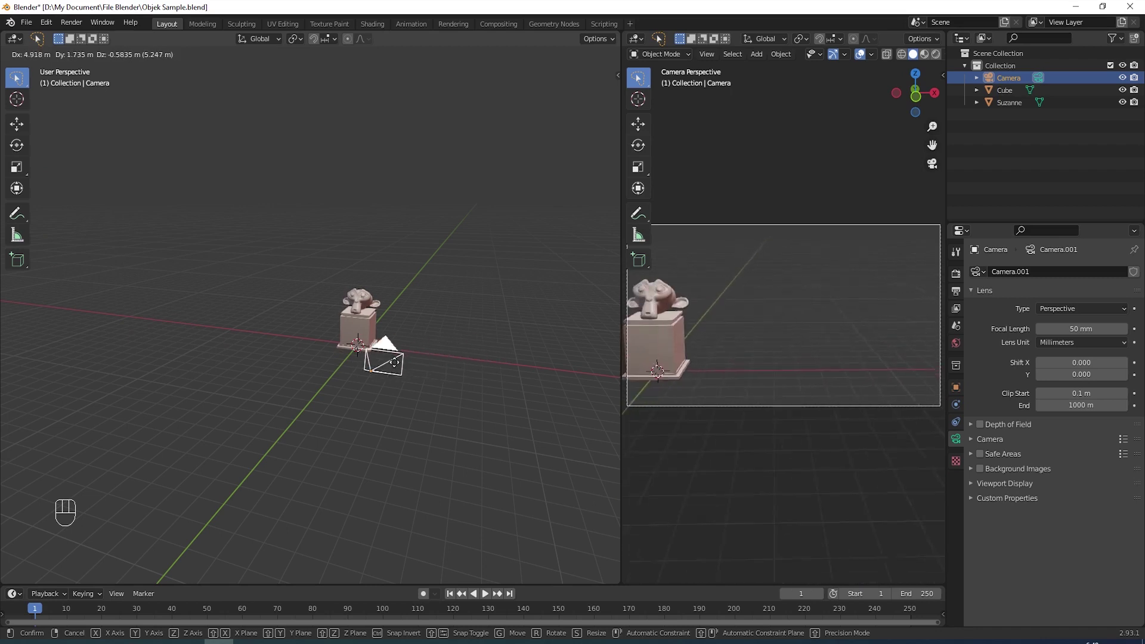
pyautogui.click(305, 371)
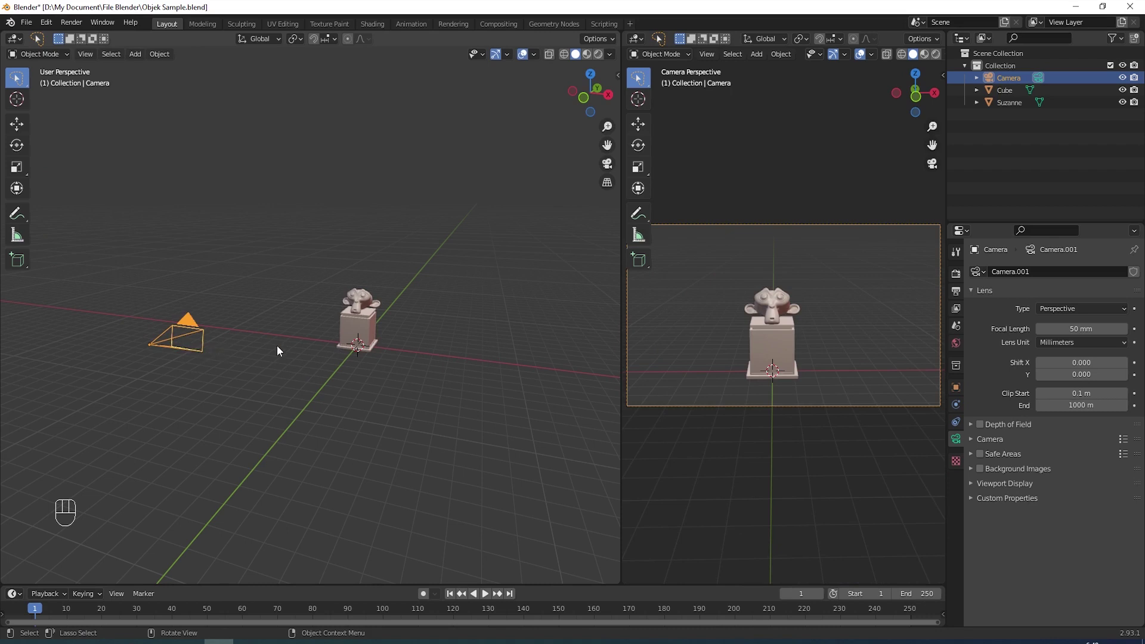
# Step: Give the selected camera a Track To constraint in Object Constraint Properties
pyautogui.click(186, 336)
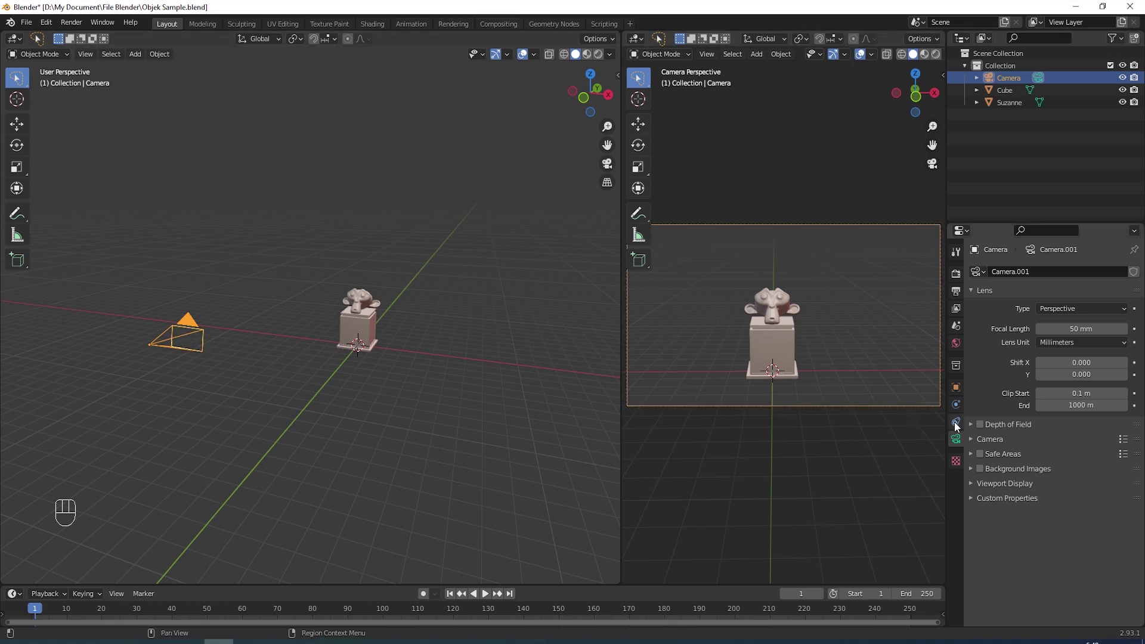
pyautogui.click(956, 423)
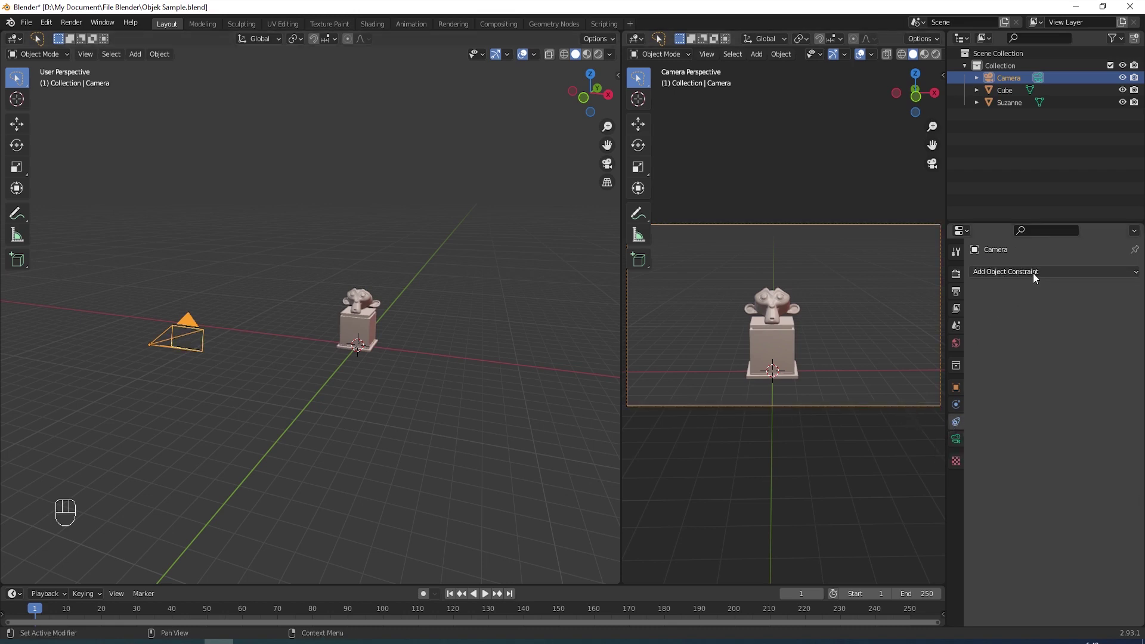
pyautogui.moveTo(1035, 278); pyautogui.dragTo(1020, 366)
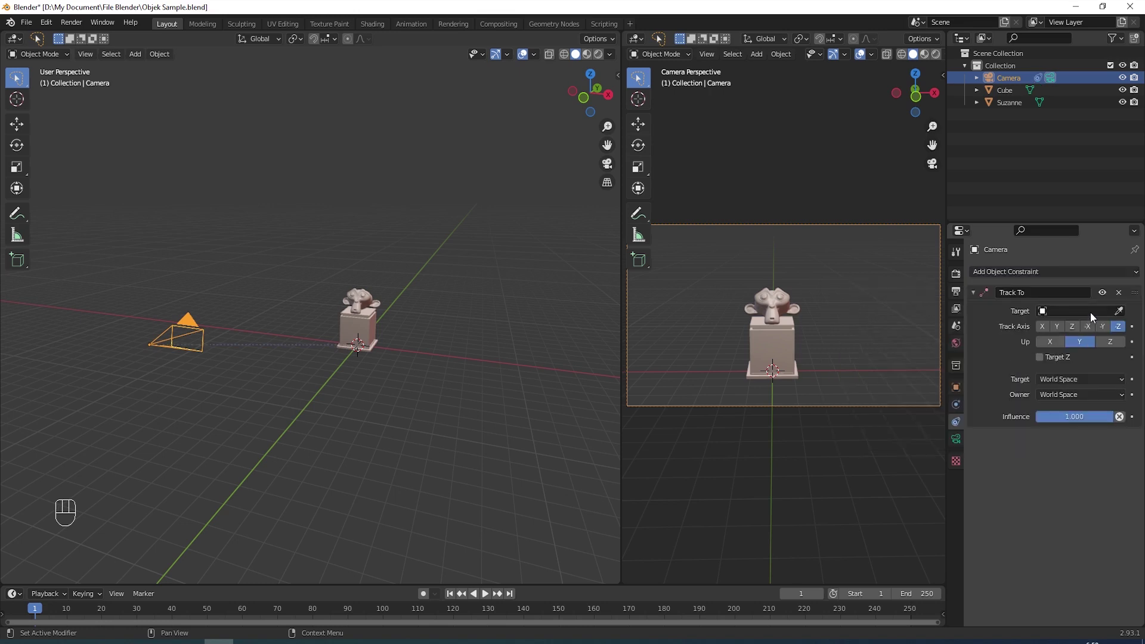
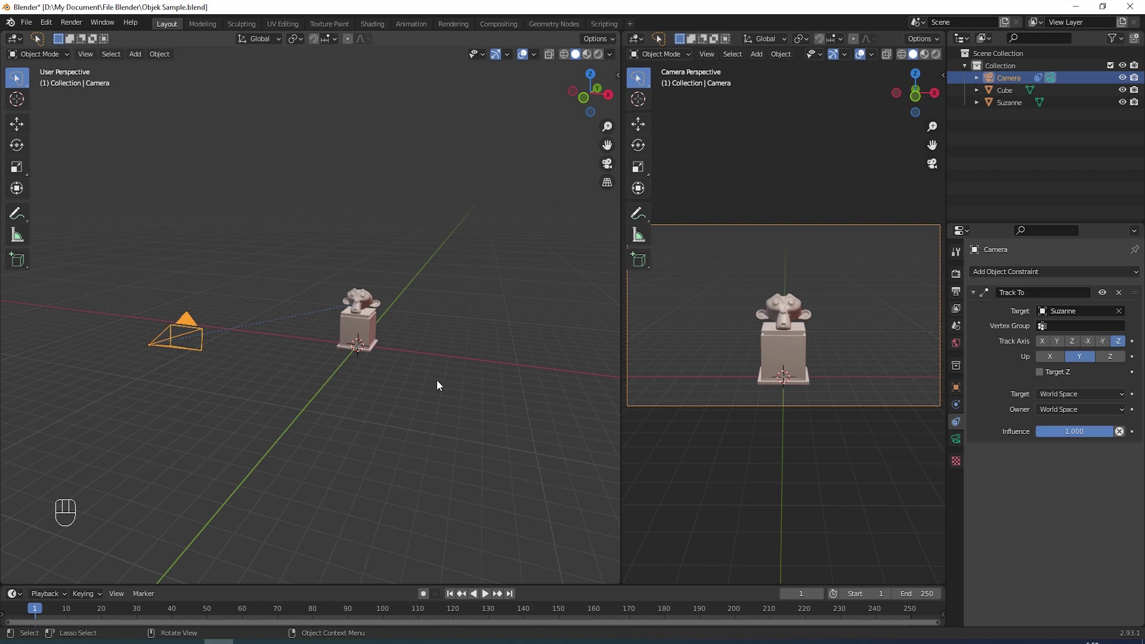
# Step: Add a plain-axes empty at the pedestal and scale it up
pyautogui.press('shift+a')
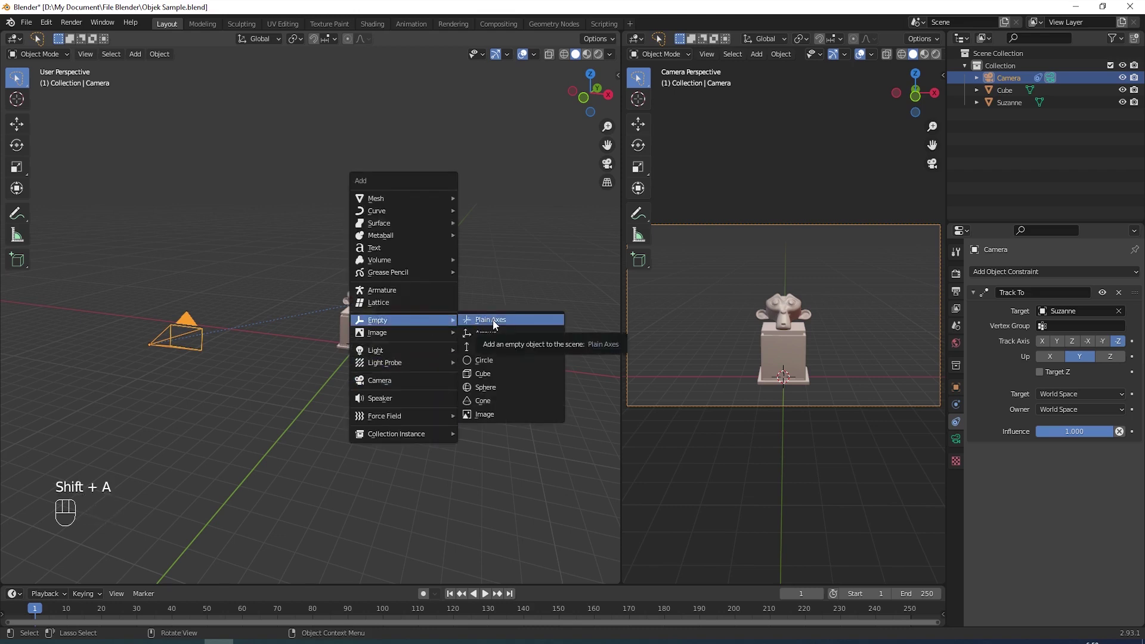
pyautogui.press('s')
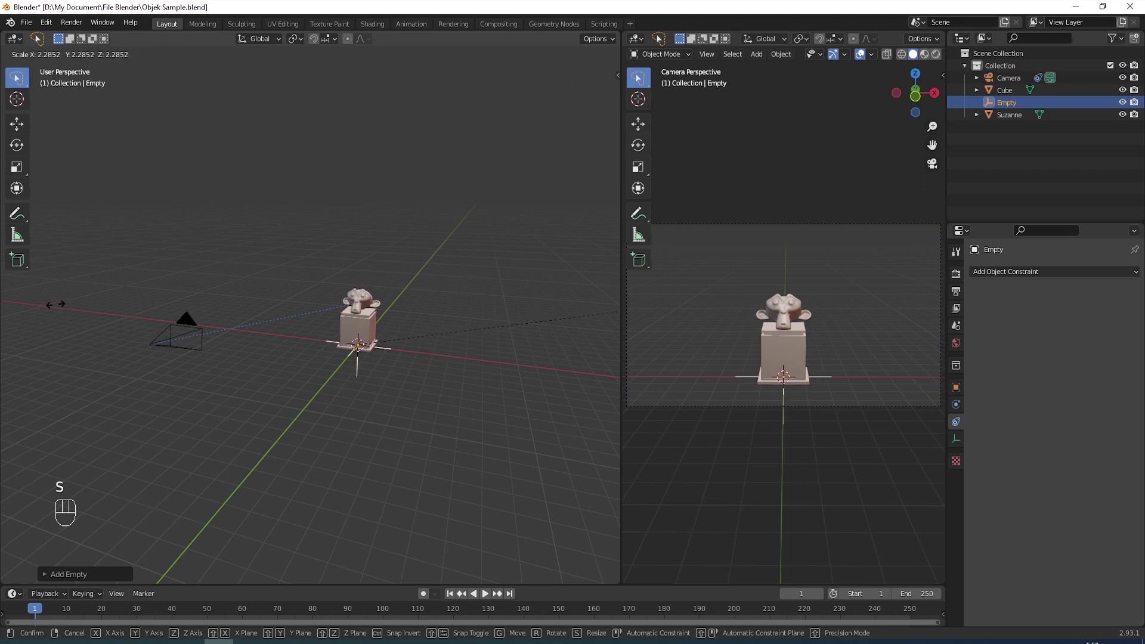
pyautogui.click(112, 304)
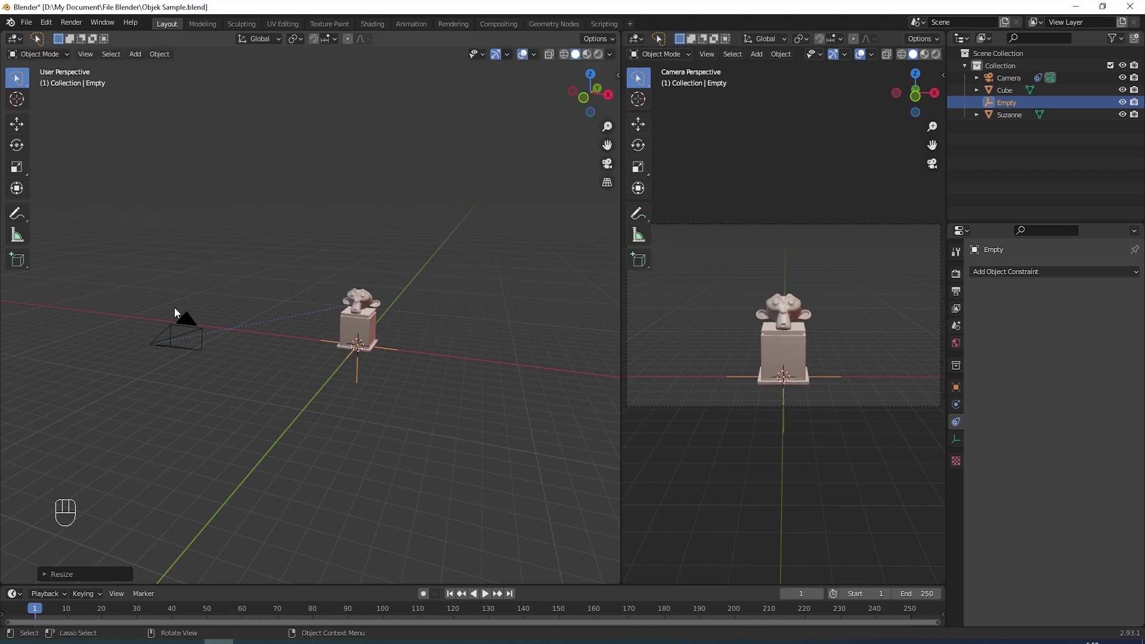
# Step: Parent the camera to the empty with Ctrl+P > Object
pyautogui.click(176, 331)
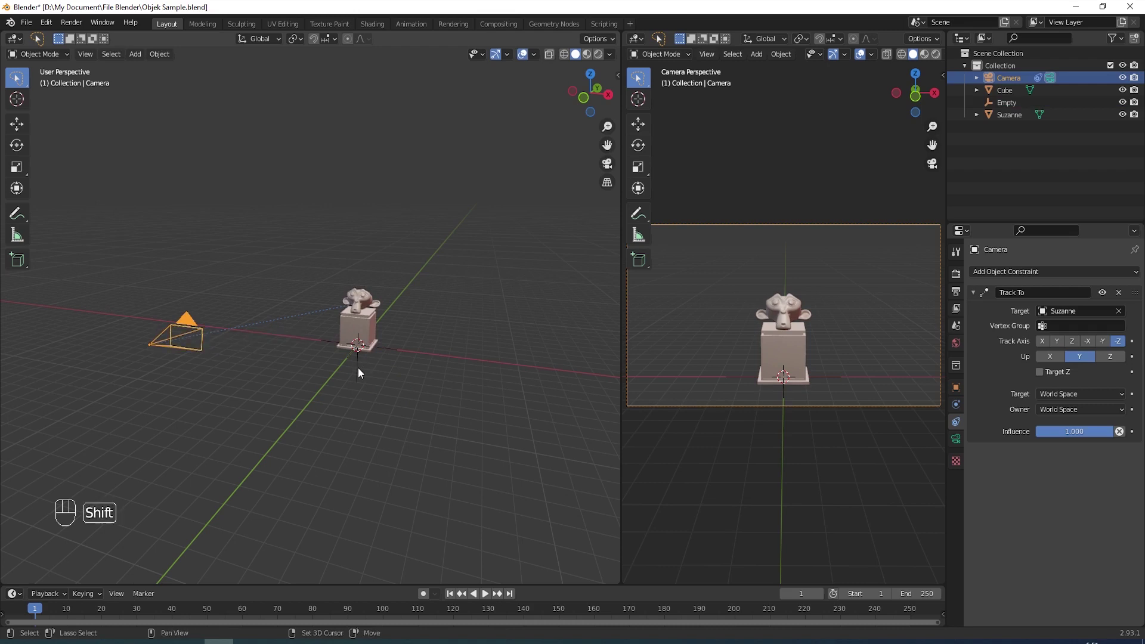
pyautogui.click(360, 370)
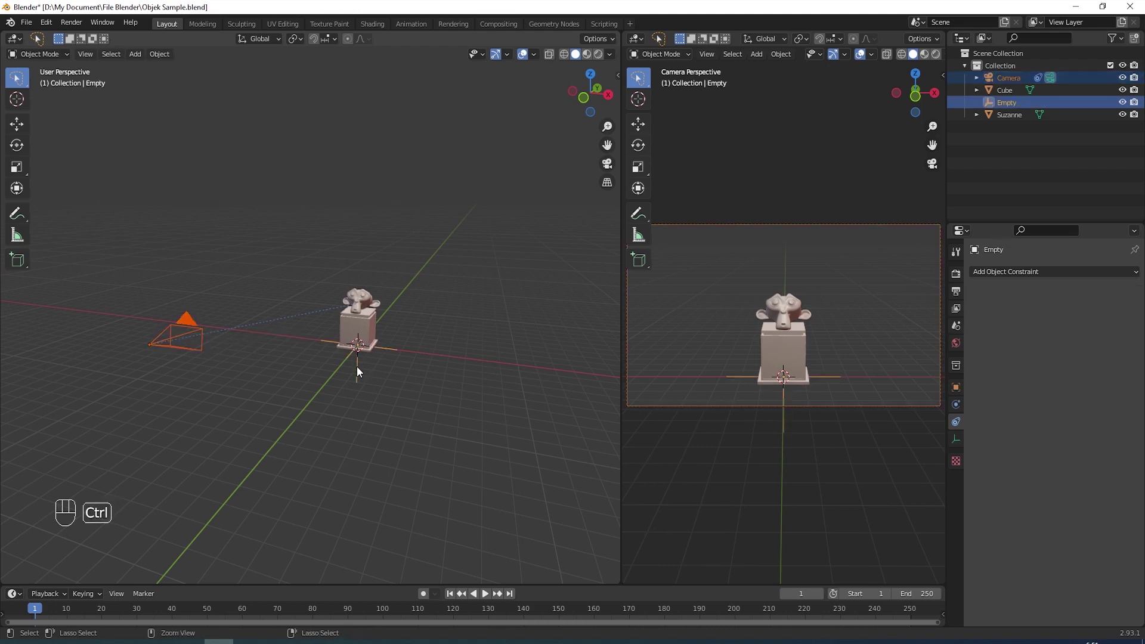
pyautogui.press('ctrl+p')
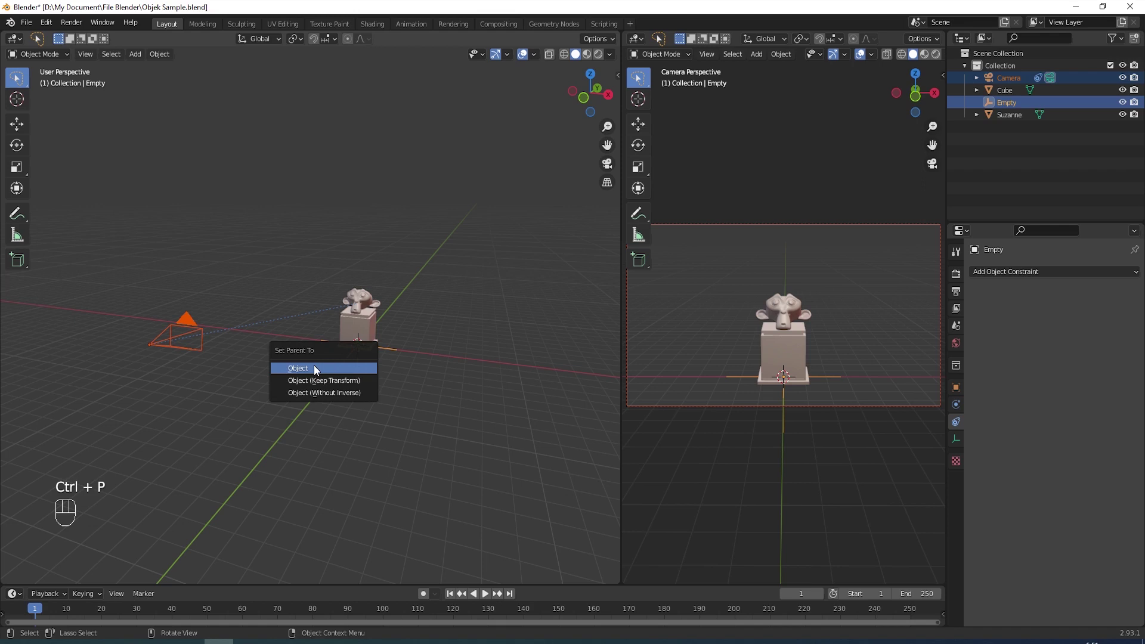
pyautogui.click(425, 335)
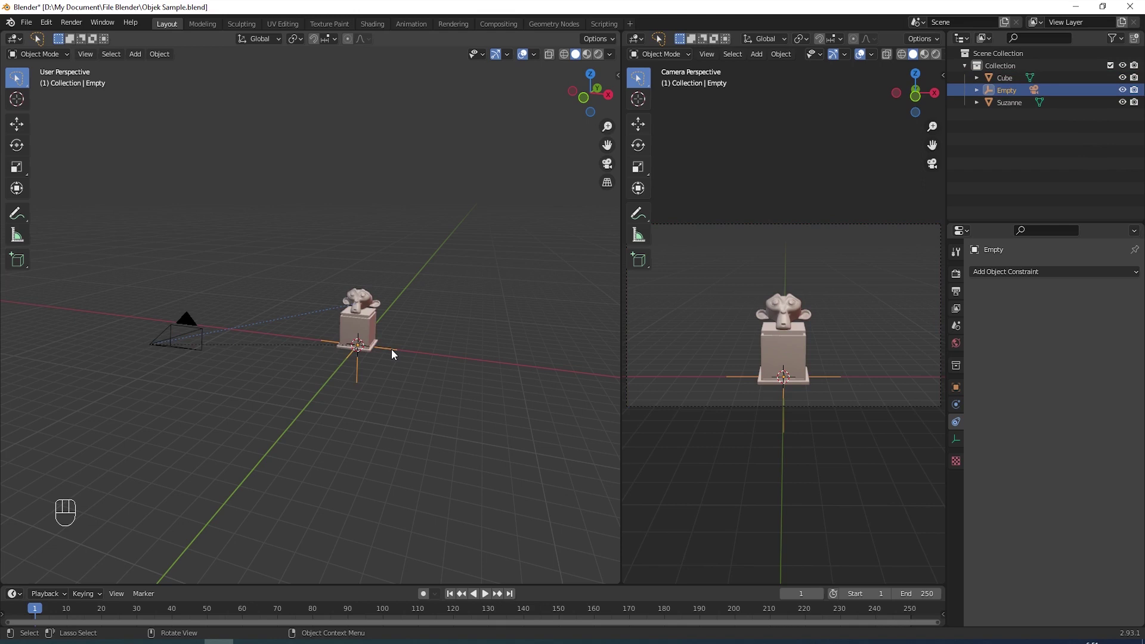
# Step: From top view, slide the camera toward the pedestal with the Move tool
pyautogui.press('KP_7')
pyautogui.moveTo(394, 318); pyautogui.dragTo(362, 235)
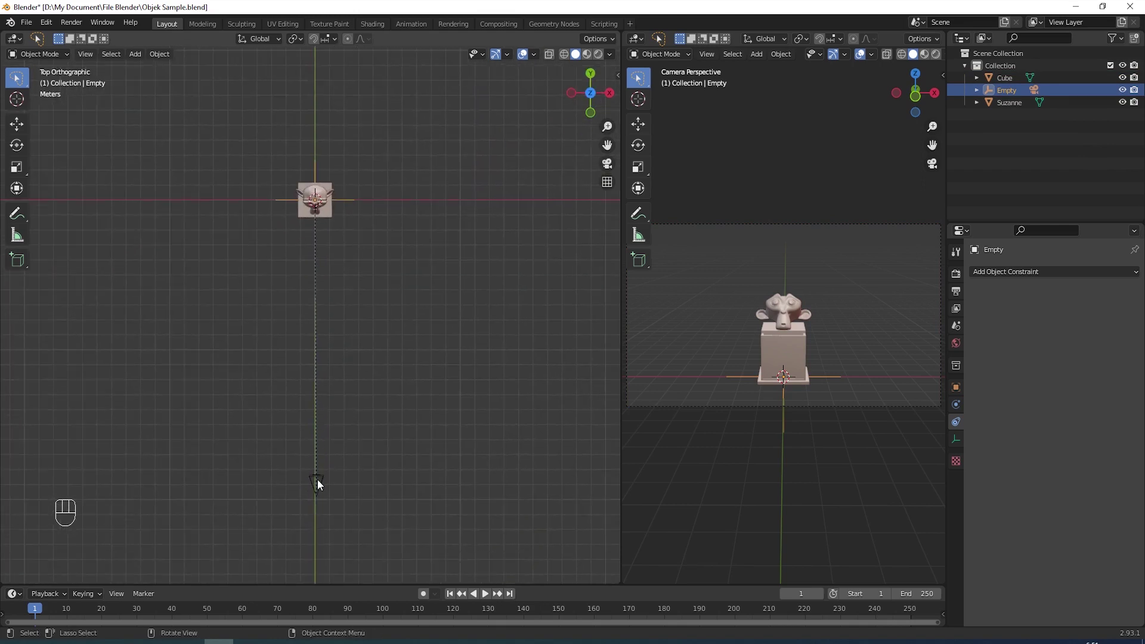
pyautogui.click(320, 484)
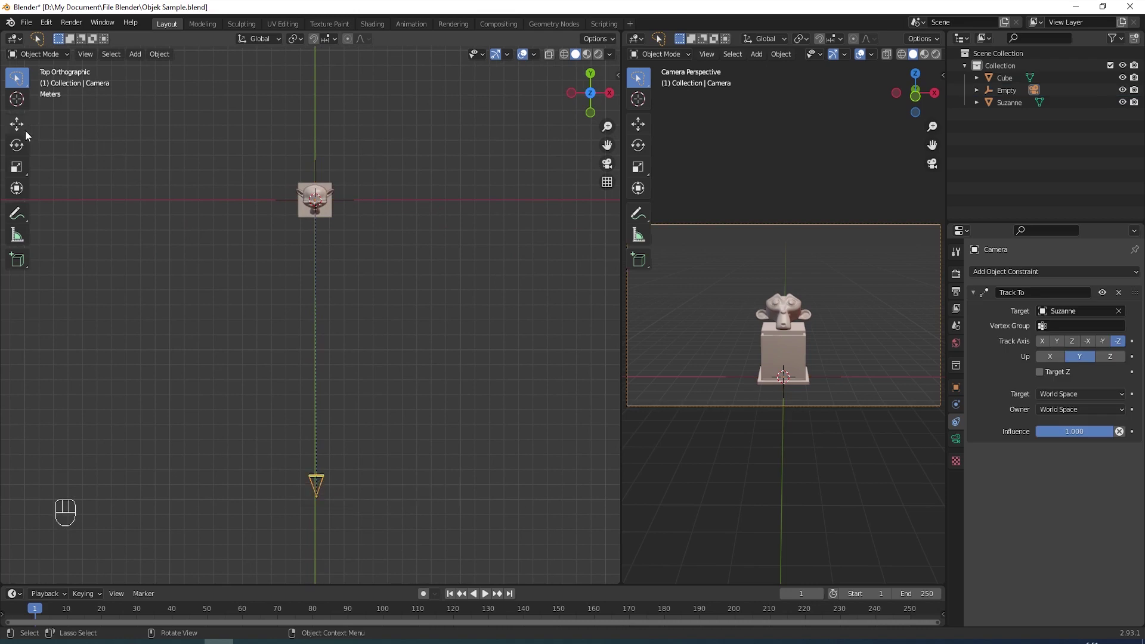
pyautogui.click(22, 127)
pyautogui.moveTo(318, 426); pyautogui.dragTo(305, 349)
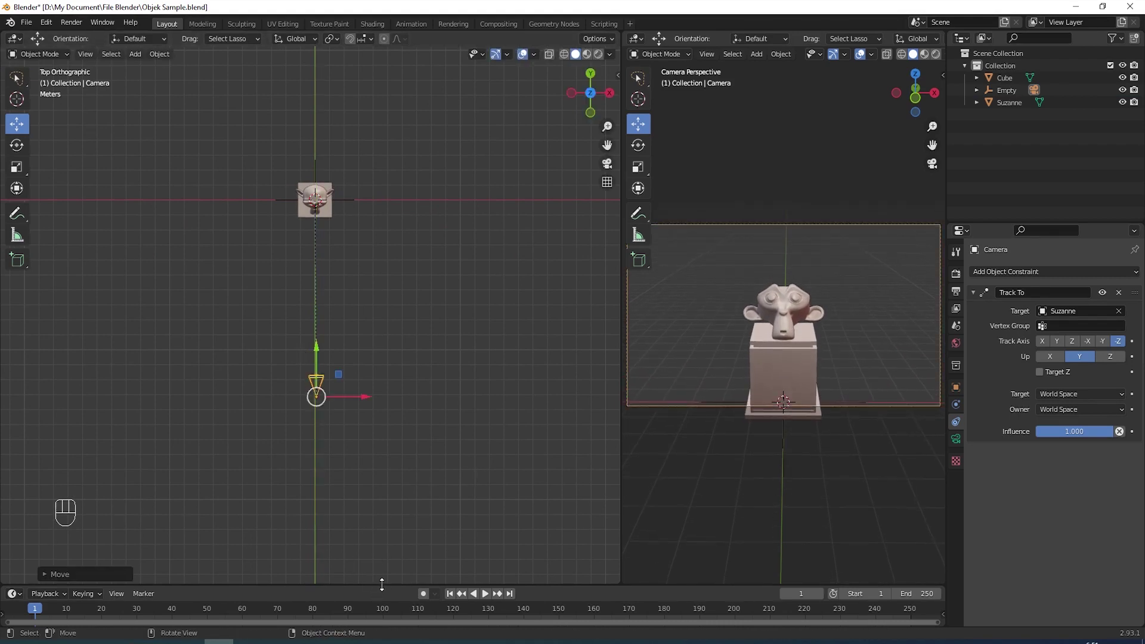
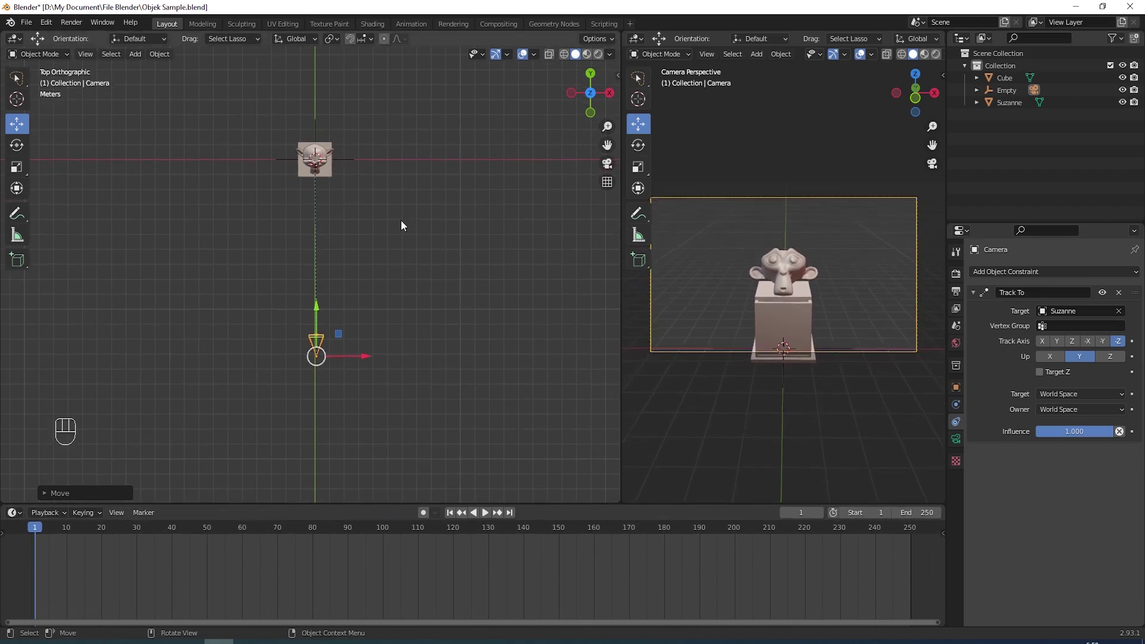
# Step: Keyframe the camera, then at frame 30 move it in close to the pedestal and keyframe again
pyautogui.moveTo(404, 227); pyautogui.dragTo(412, 257)
pyautogui.middleClick(411, 257)
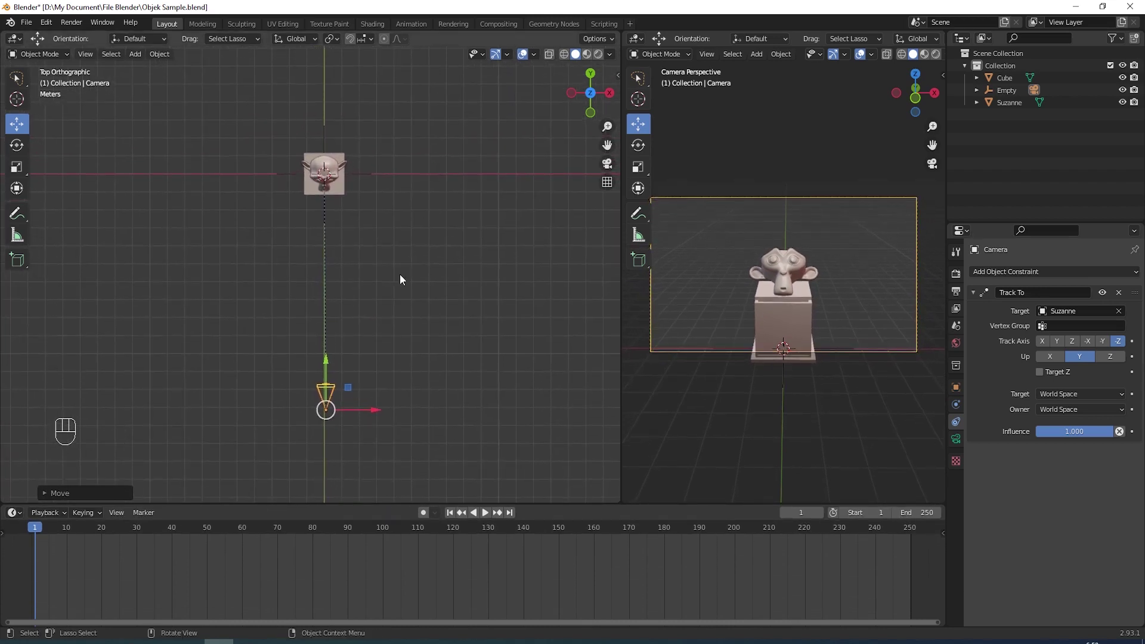
pyautogui.click(332, 397)
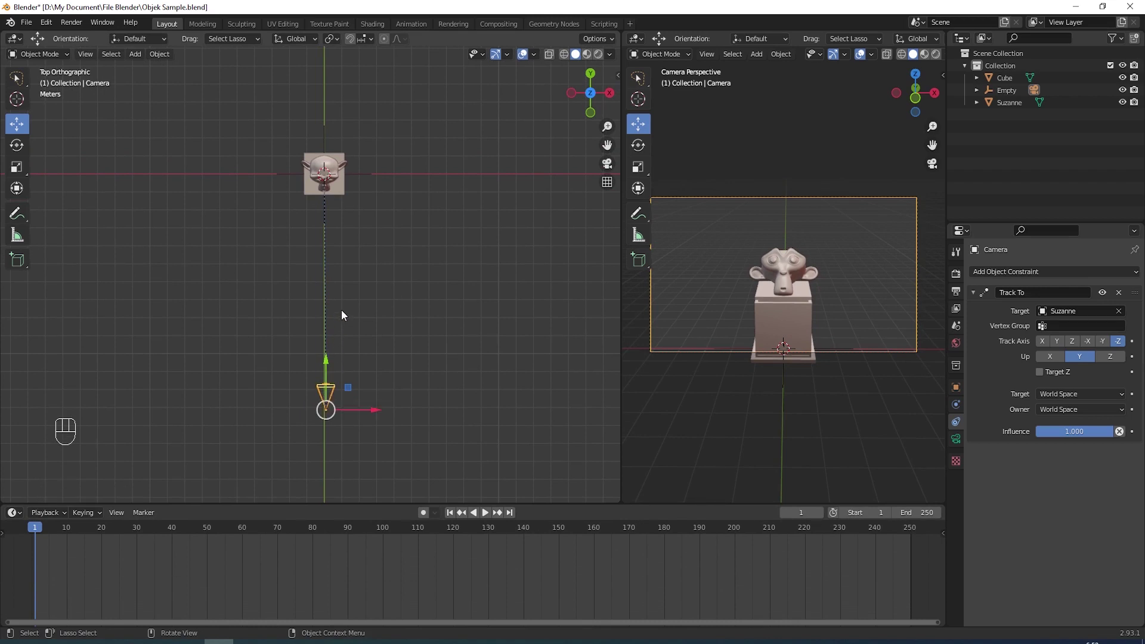
pyautogui.press('i')
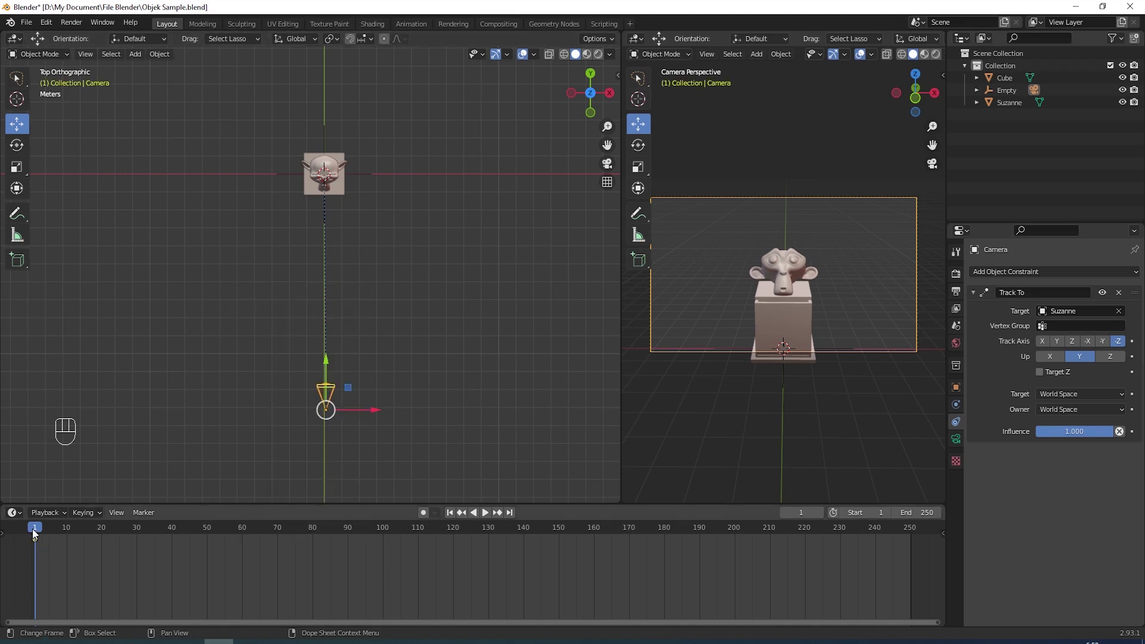
pyautogui.moveTo(35, 531); pyautogui.dragTo(138, 544)
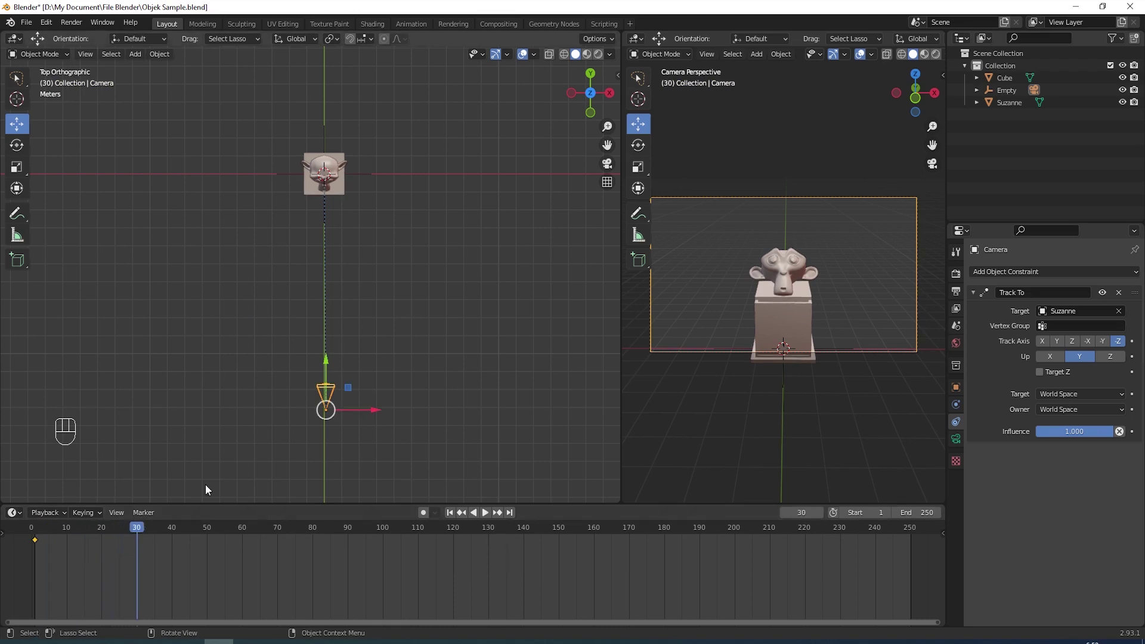
pyautogui.moveTo(330, 369); pyautogui.dragTo(324, 245)
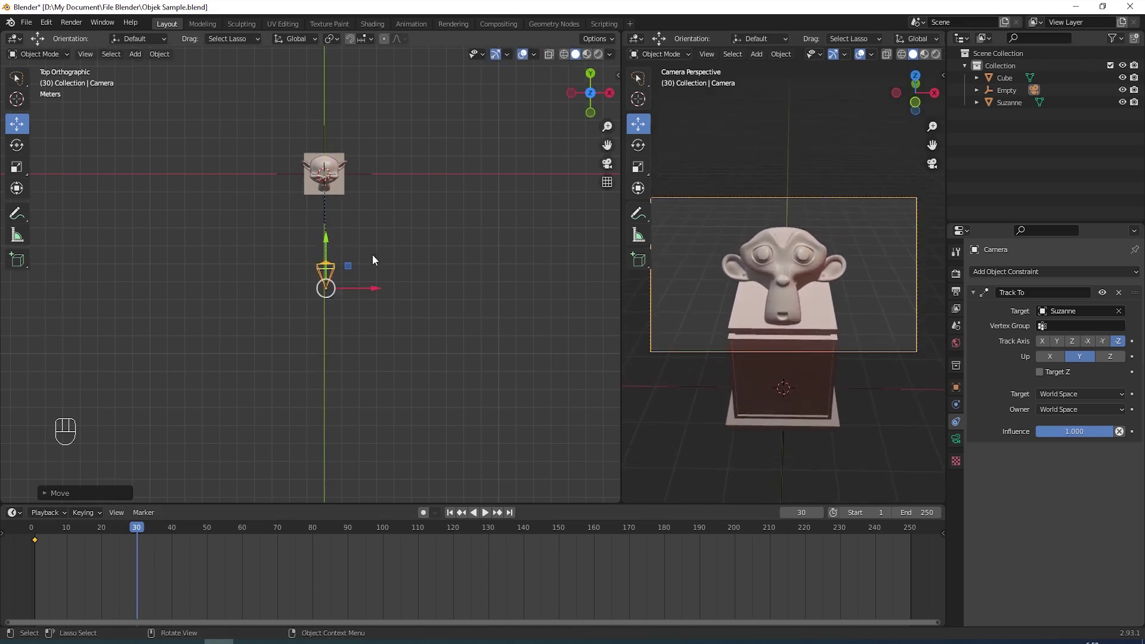
pyautogui.press('i')
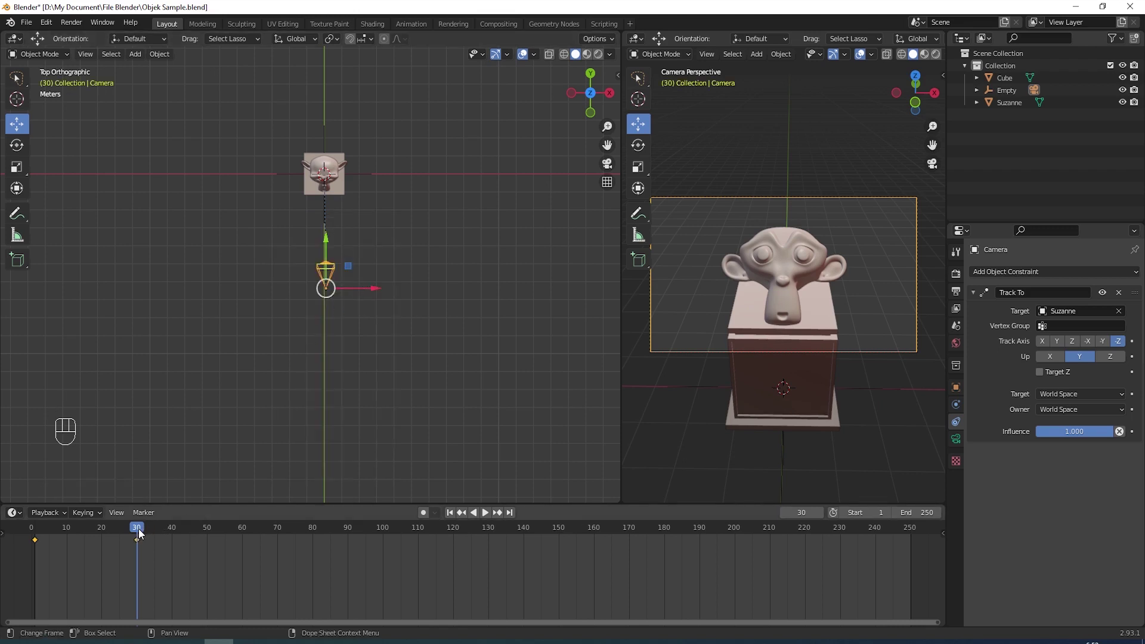
# Step: Play back the move, scrub the timeline to frame 50 and select the empty
pyautogui.moveTo(138, 529); pyautogui.dragTo(37, 530)
pyautogui.press('space')
pyautogui.press('space')
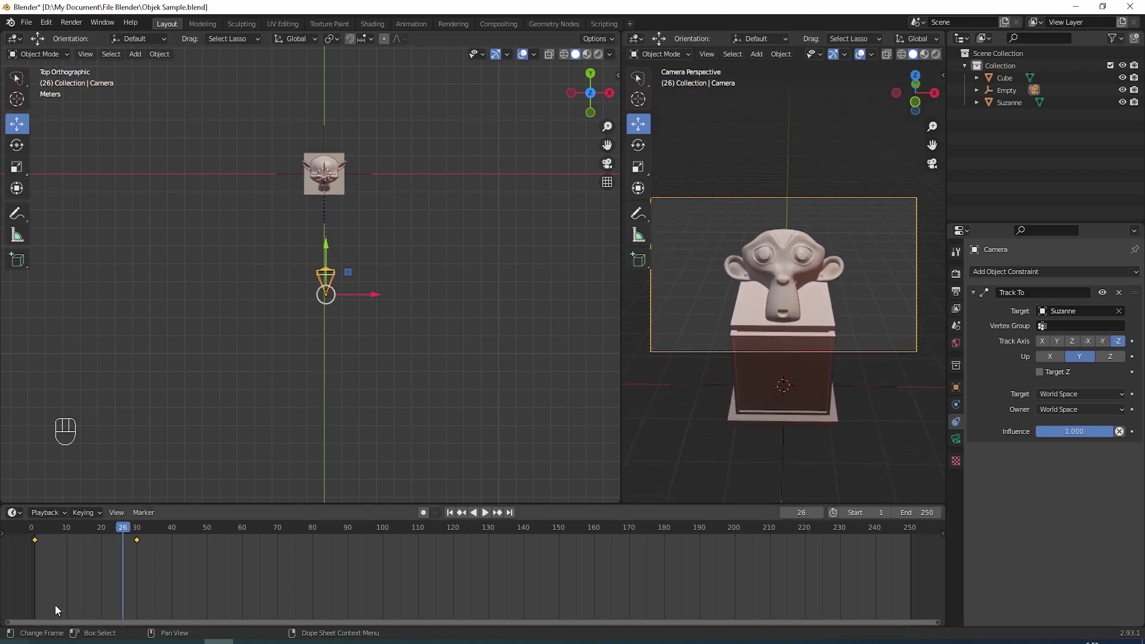
pyautogui.moveTo(122, 531); pyautogui.dragTo(139, 534)
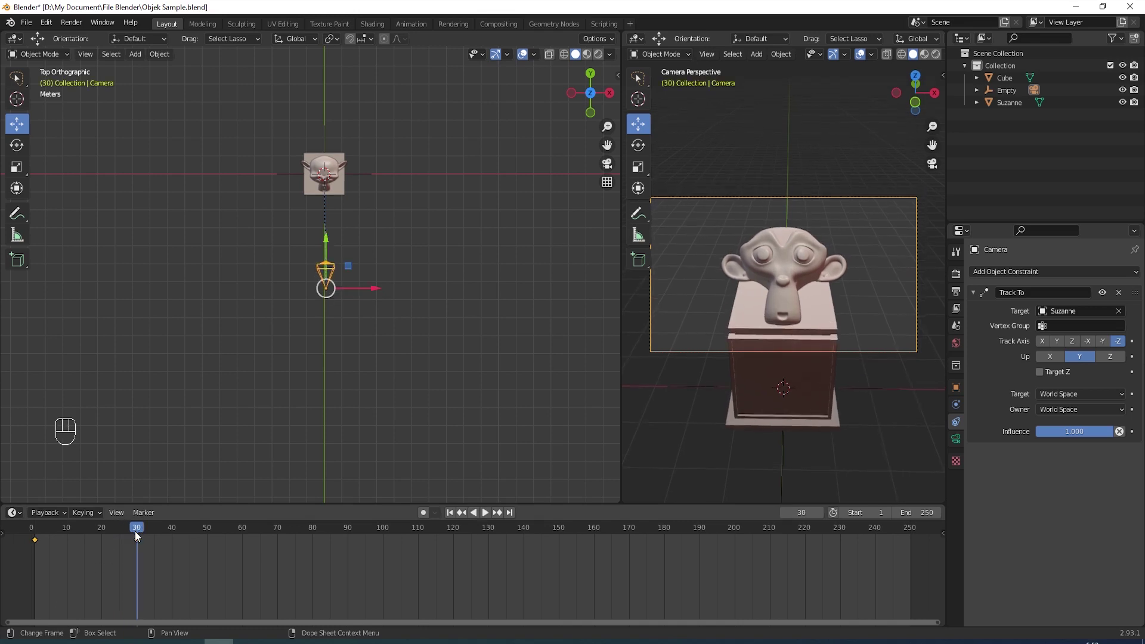
pyautogui.moveTo(139, 532); pyautogui.dragTo(209, 534)
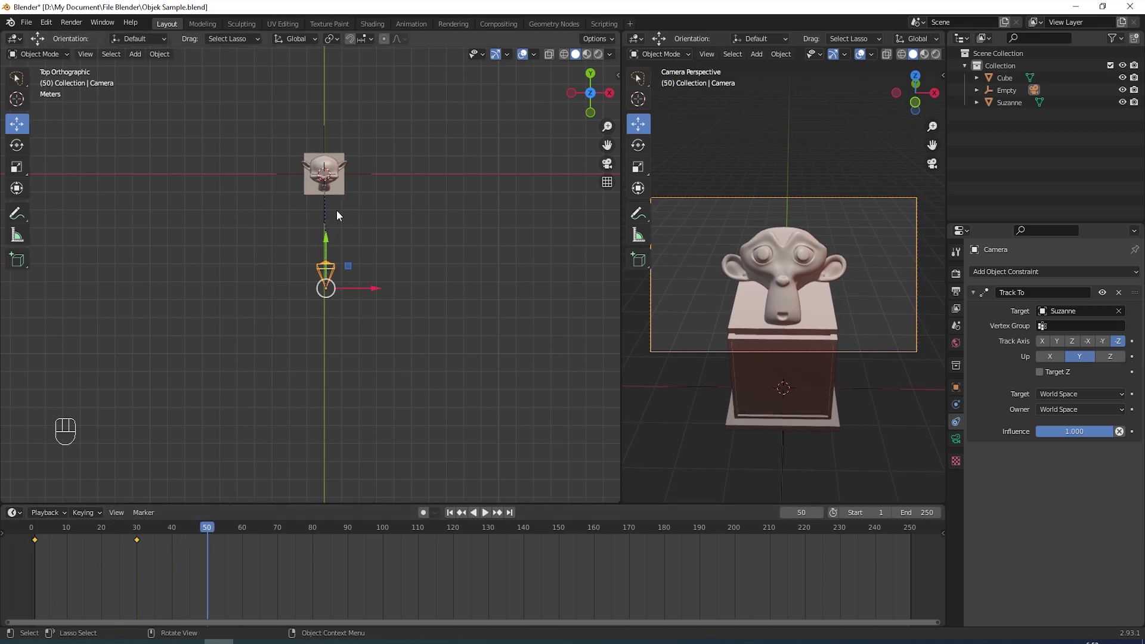
pyautogui.click(361, 176)
pyautogui.moveTo(397, 162); pyautogui.dragTo(402, 221)
# Step: Key the empty's starting rotation, then rotate it 360° at frame 120 and key its rotation again
pyautogui.press('i')
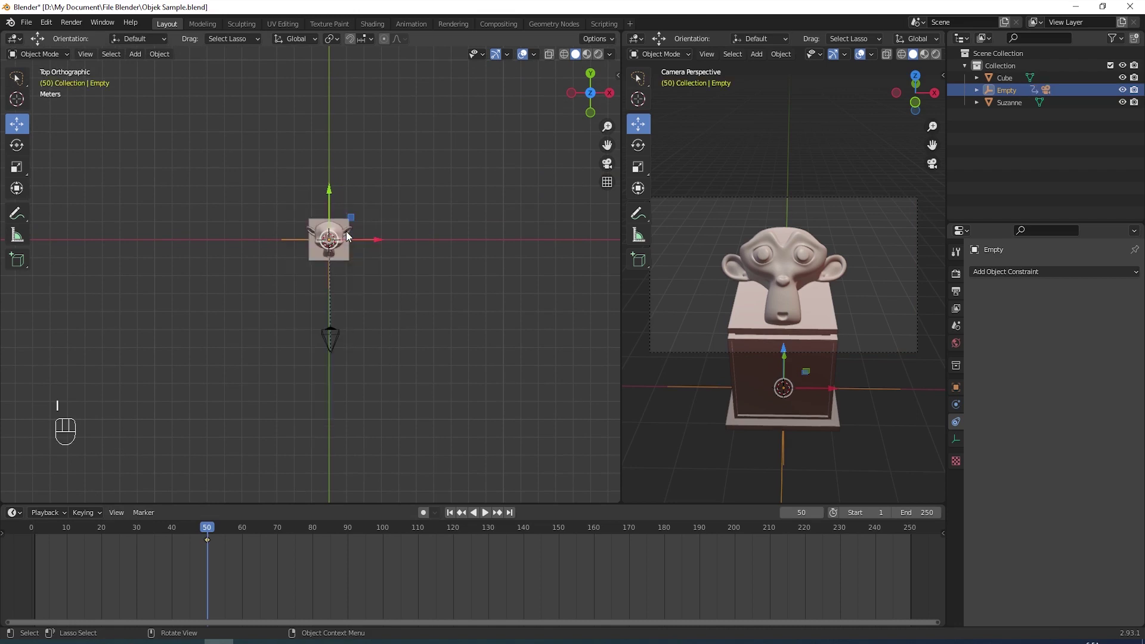
pyautogui.moveTo(209, 528); pyautogui.dragTo(455, 543)
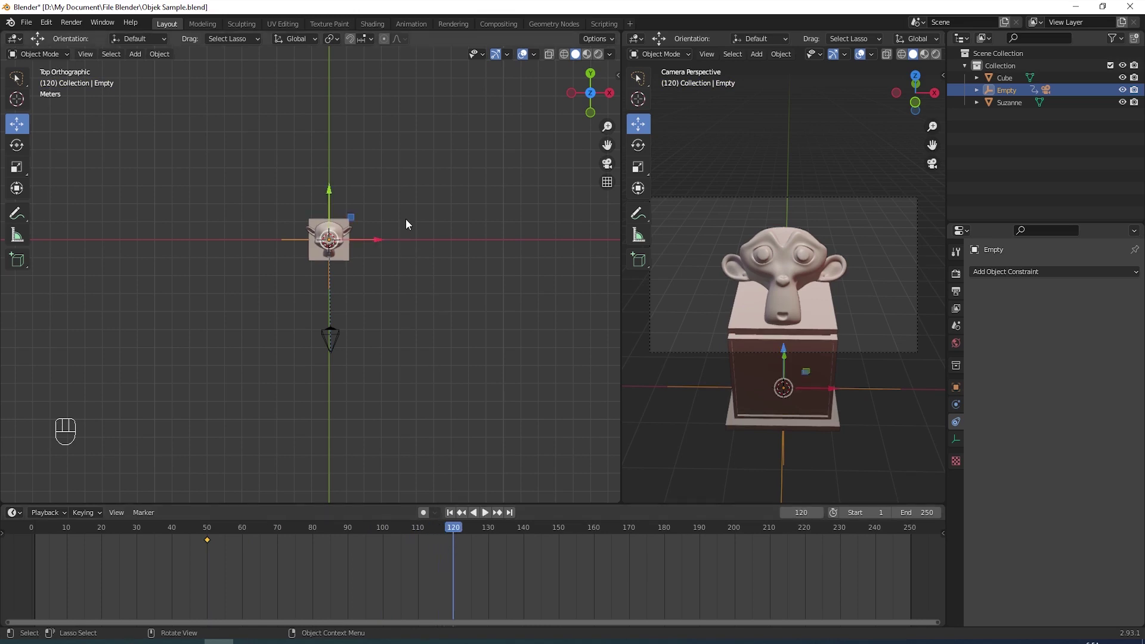
pyautogui.press('r')
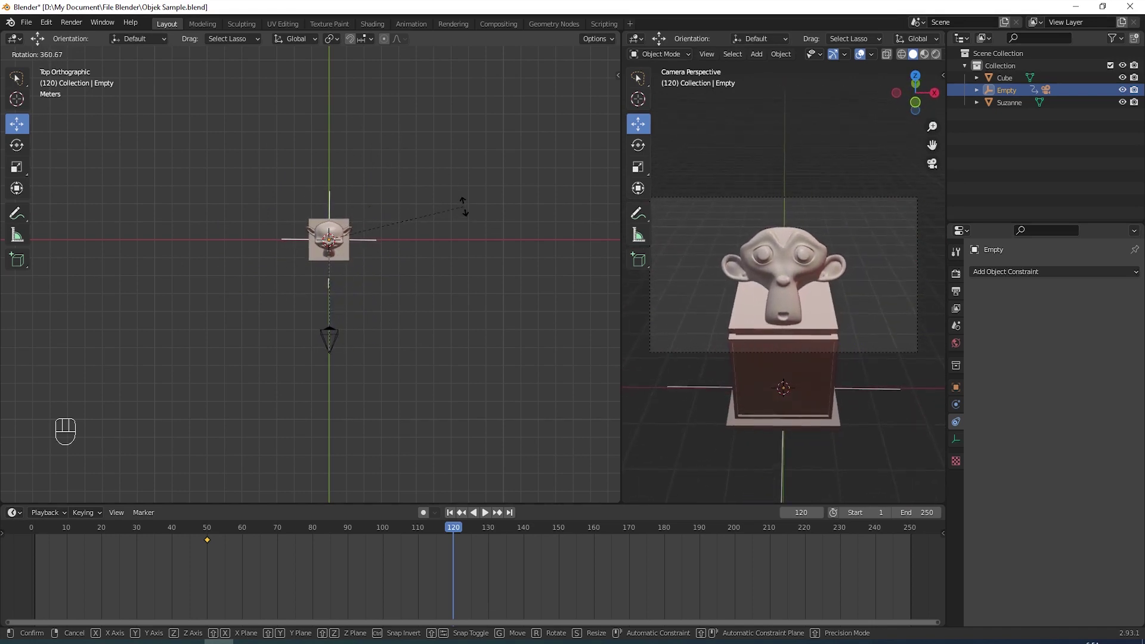
pyautogui.click(465, 211)
pyautogui.press('i')
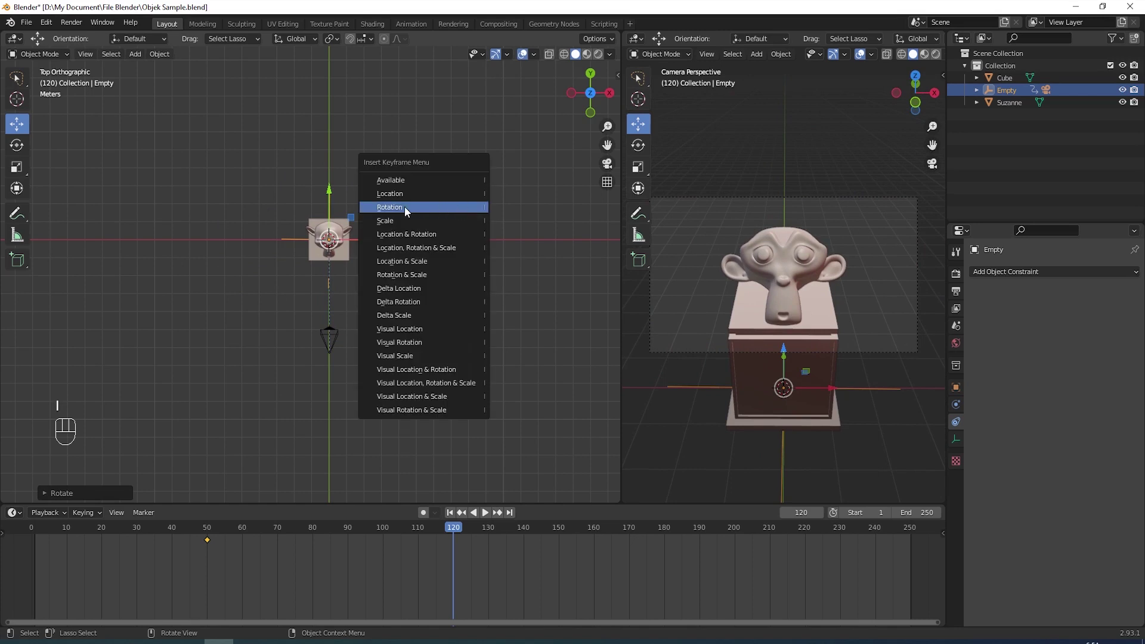
pyautogui.moveTo(453, 531); pyautogui.dragTo(235, 540)
# Step: Play the orbit back and set the timeline End frame to 130
pyautogui.press('space')
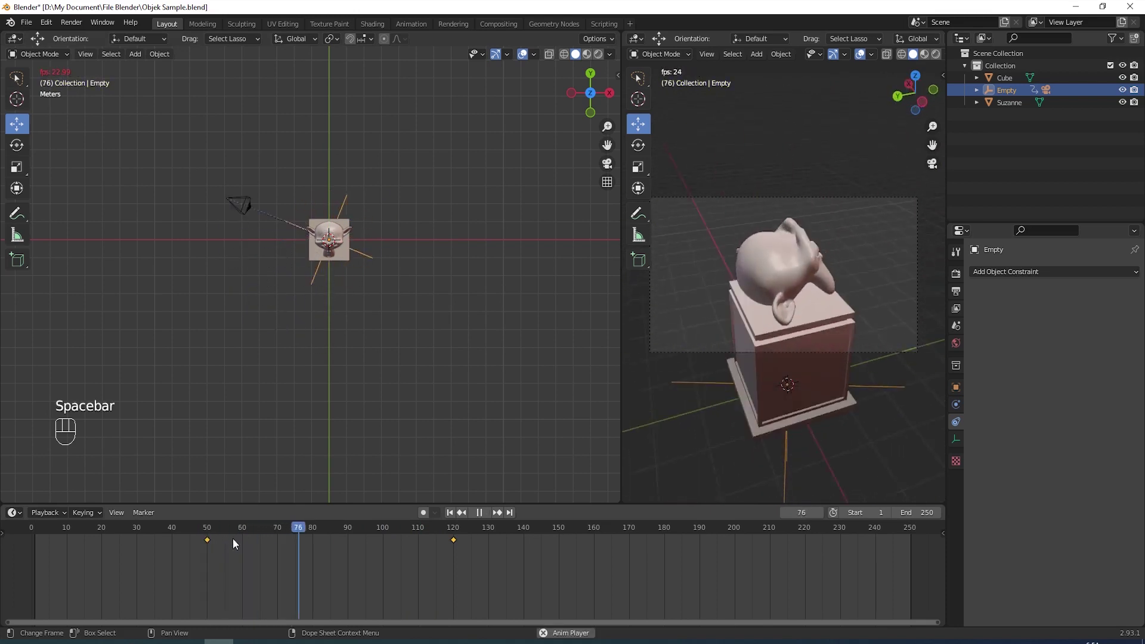
pyautogui.press('space')
pyautogui.press('space')
pyautogui.press('space')
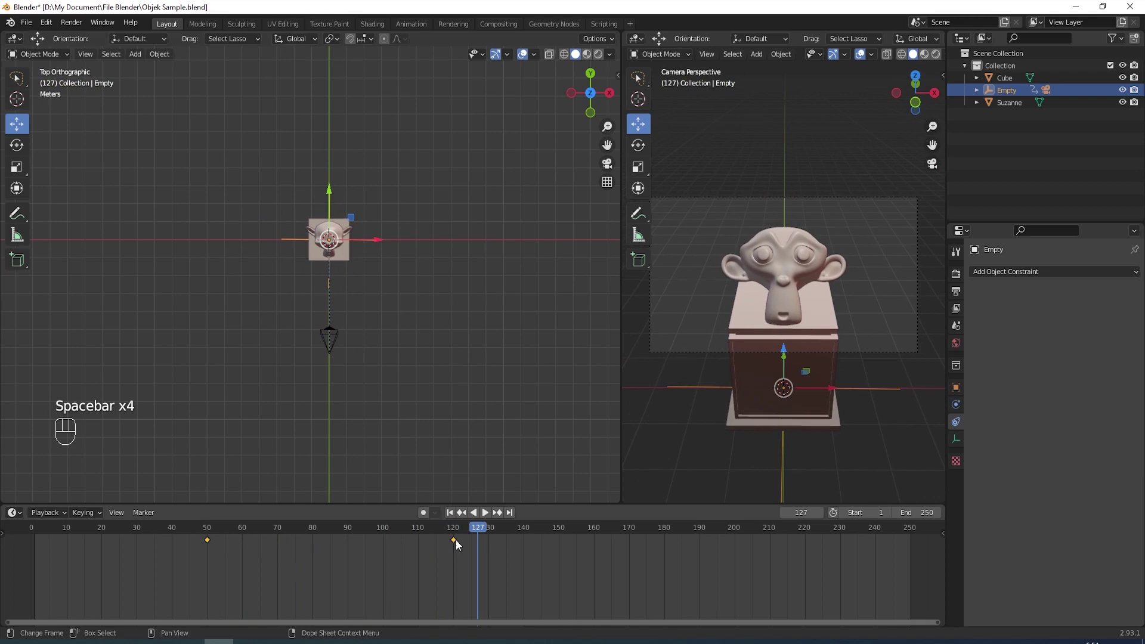
pyautogui.click(482, 529)
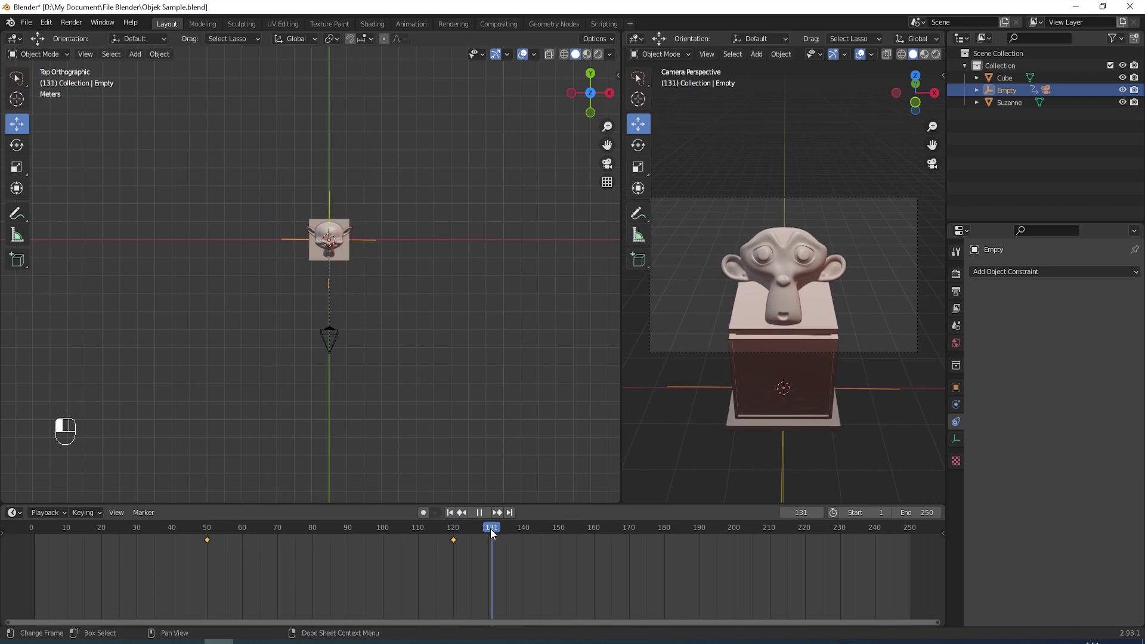
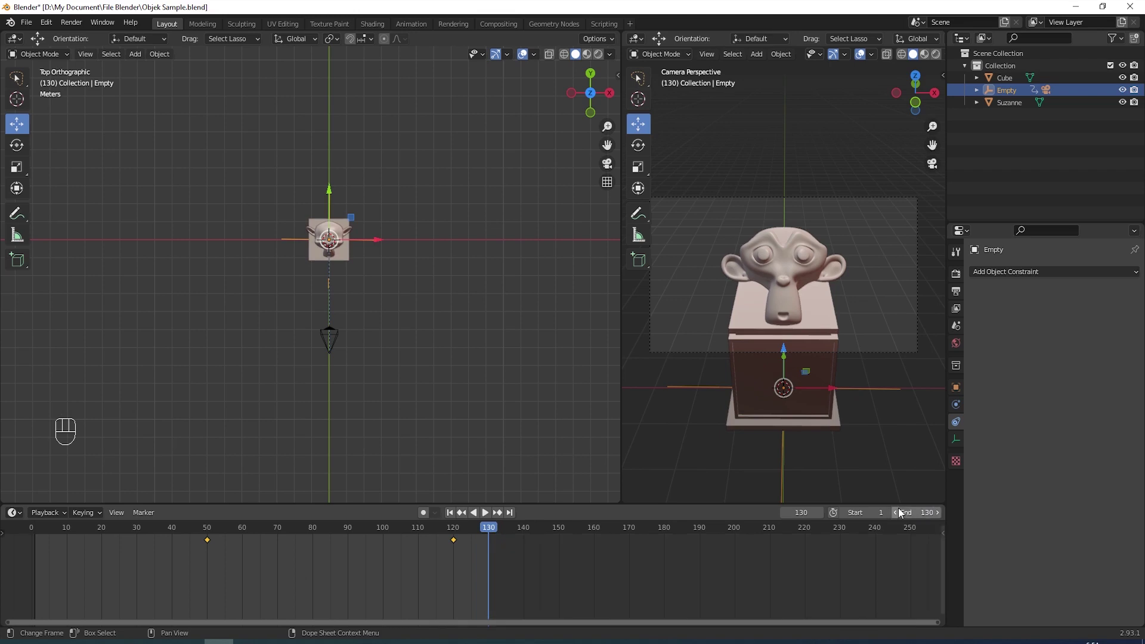
# Step: Scrub and play the animation, then stop at a frame partway through the orbit
pyautogui.moveTo(489, 530); pyautogui.dragTo(38, 556)
pyautogui.press('space')
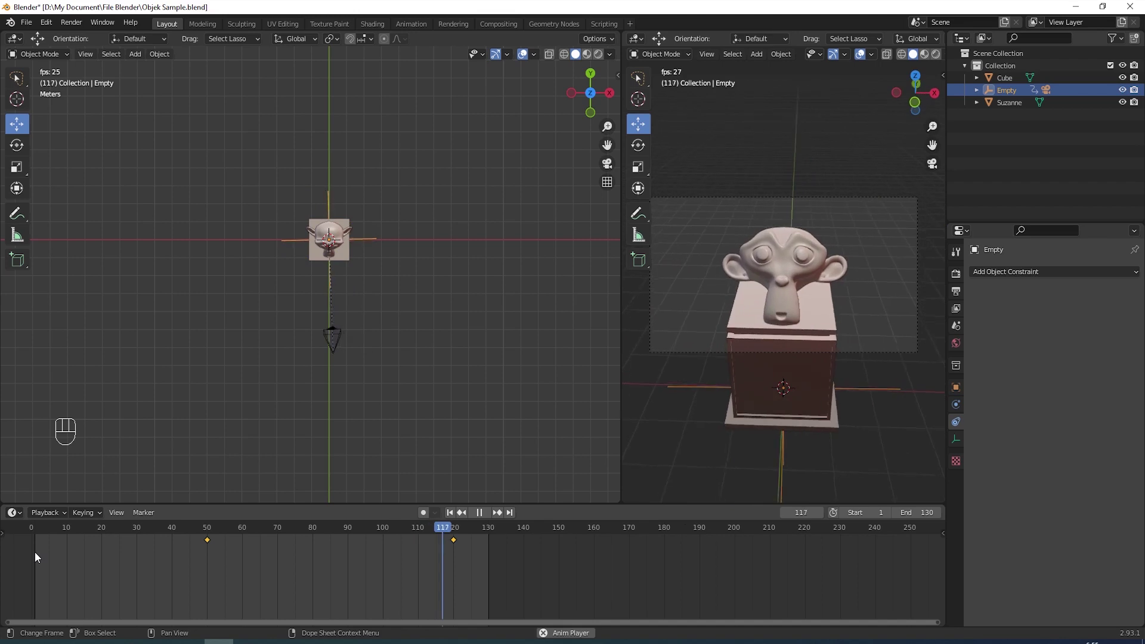
pyautogui.press('space')
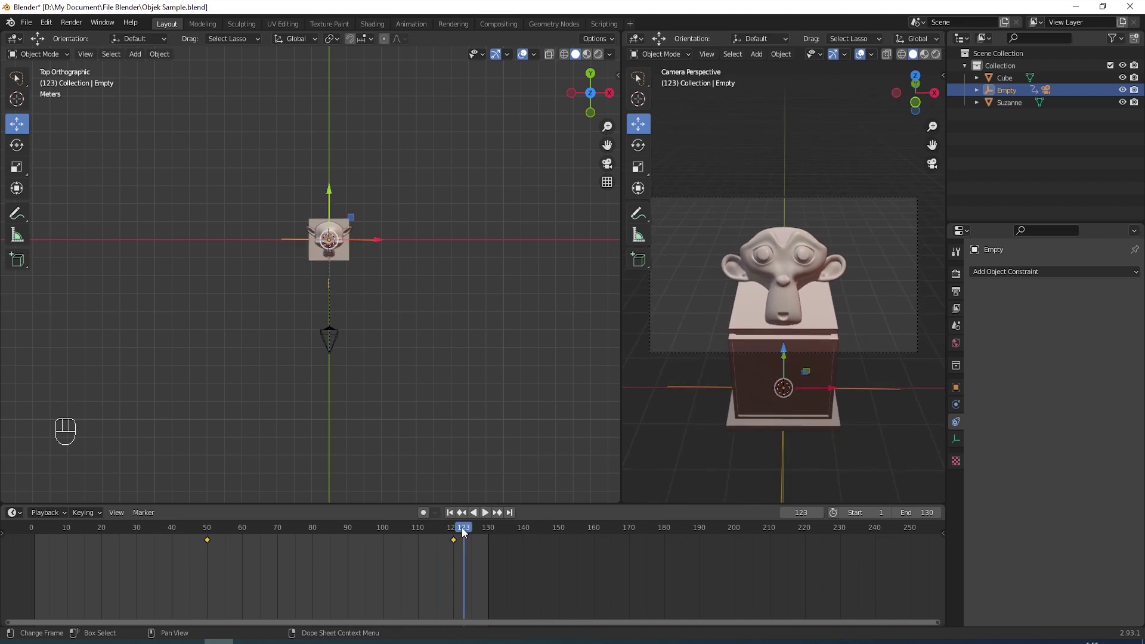
pyautogui.moveTo(464, 529); pyautogui.dragTo(333, 536)
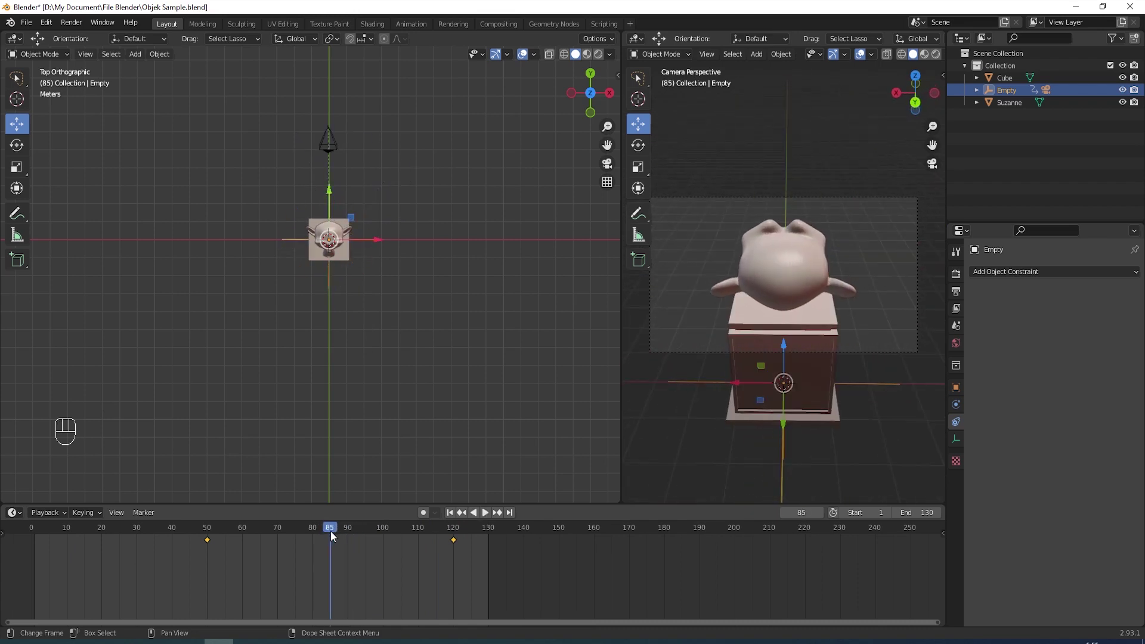
# Step: Insert rotation keyframes for the empty at the mid-orbit frames and return to an earlier frame
pyautogui.press('i')
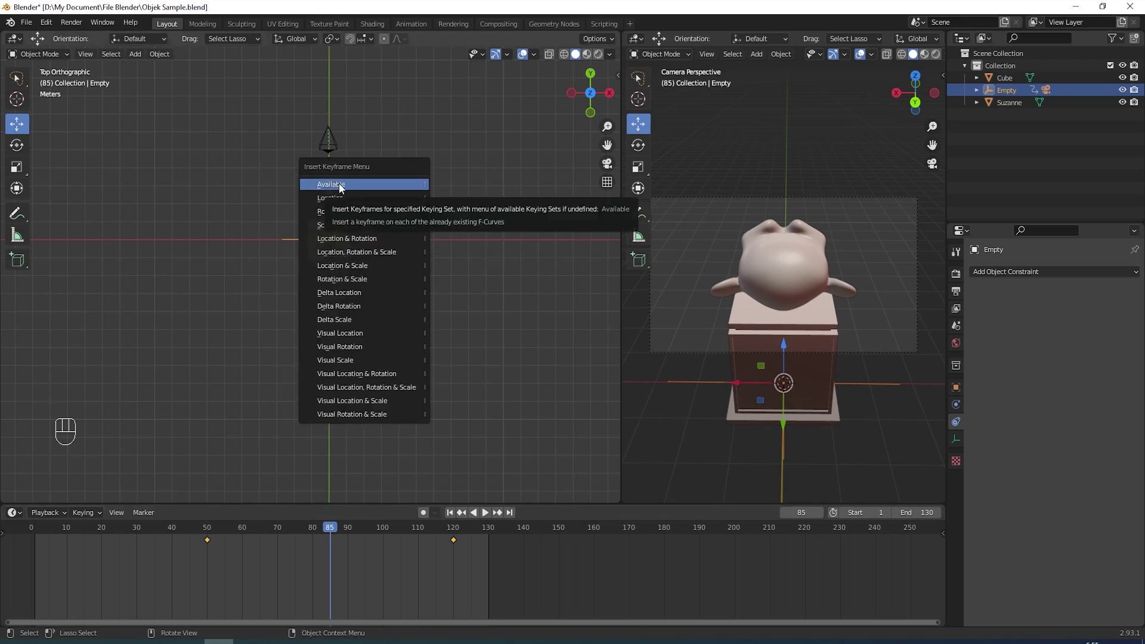
pyautogui.moveTo(331, 532); pyautogui.dragTo(365, 534)
pyautogui.press('i')
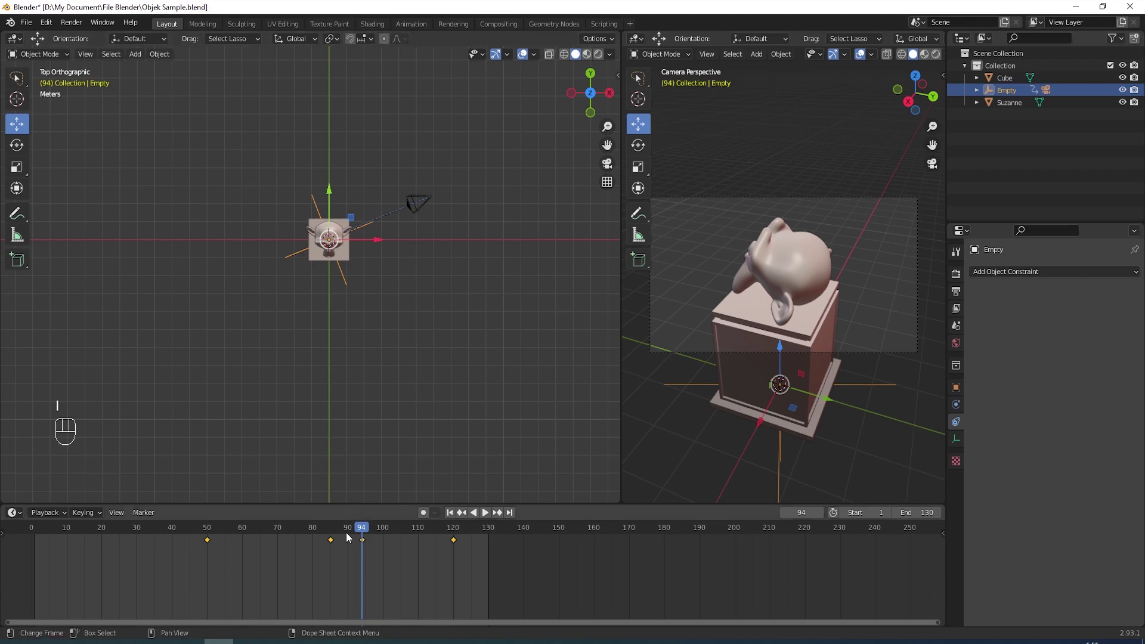
pyautogui.moveTo(363, 532); pyautogui.dragTo(209, 550)
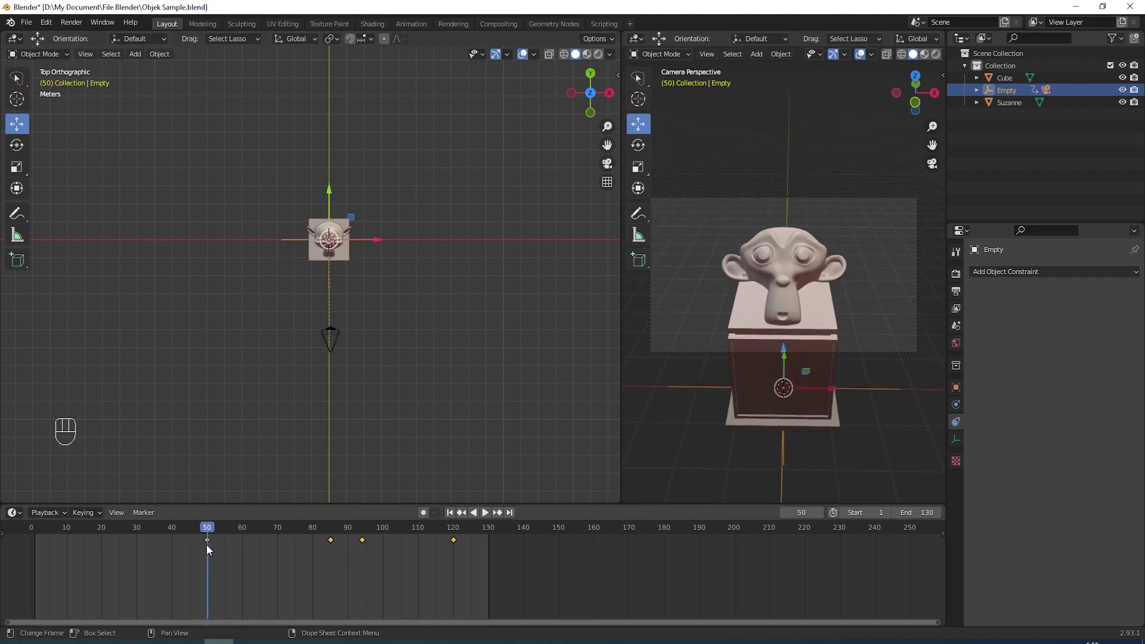
# Step: Reposition the empty's rotation keyframes in the Timeline, placing one shortly before frame 120
pyautogui.click(218, 550)
pyautogui.click(333, 542)
pyautogui.moveTo(333, 542); pyautogui.dragTo(245, 555)
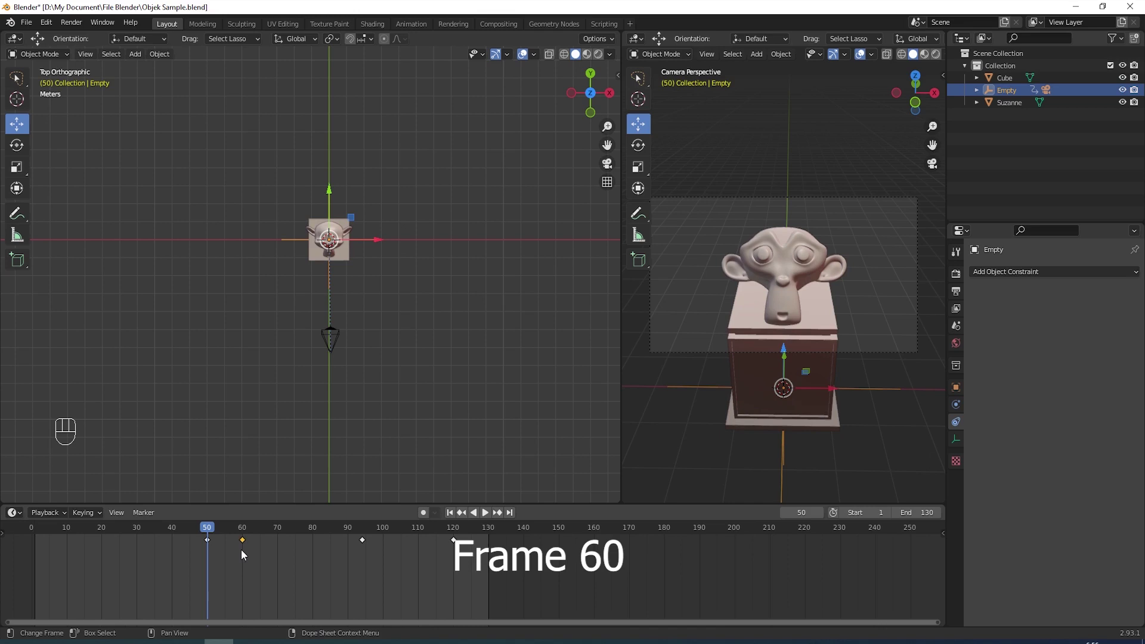
pyautogui.click(365, 544)
pyautogui.moveTo(366, 546); pyautogui.dragTo(420, 551)
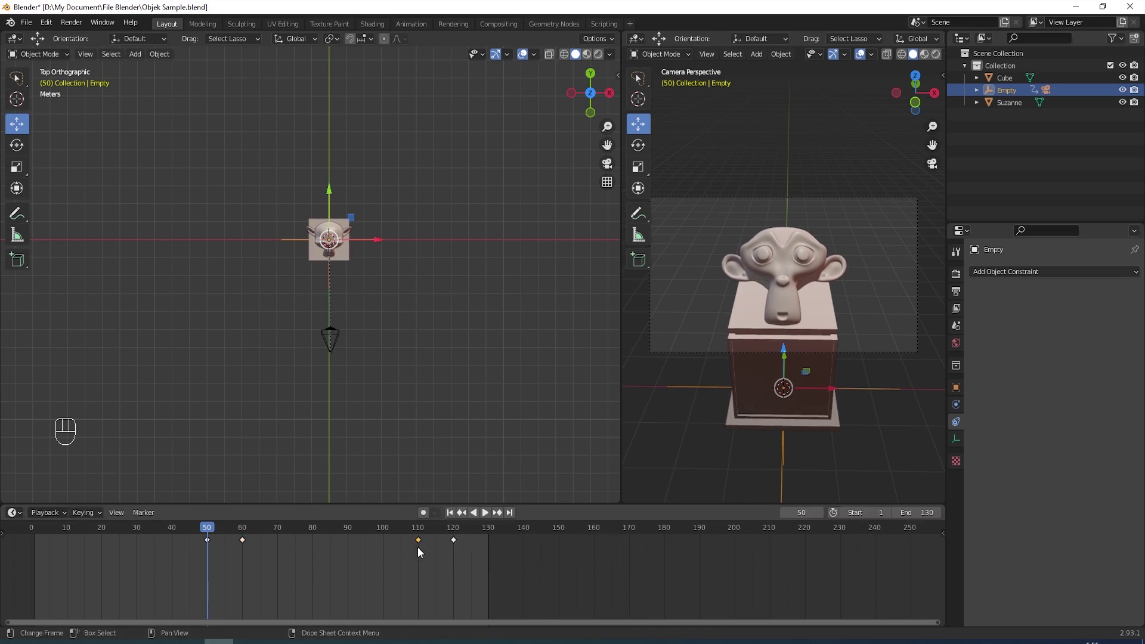
# Step: Play the 130-frame orbit, stop it and jump back near the start
pyautogui.click(207, 526)
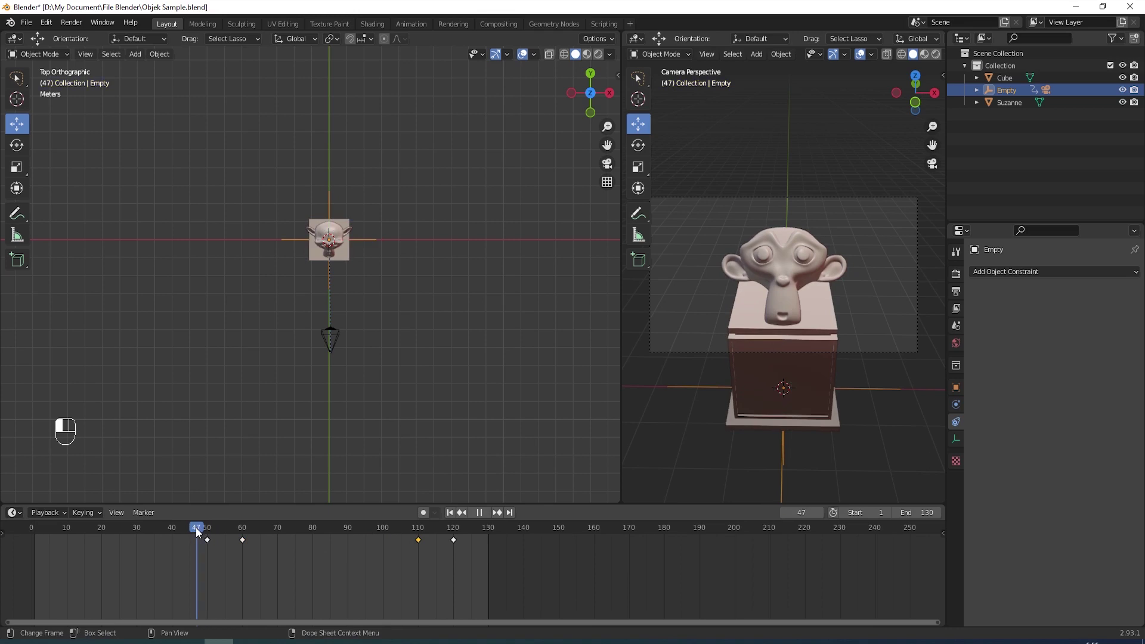
pyautogui.press('space')
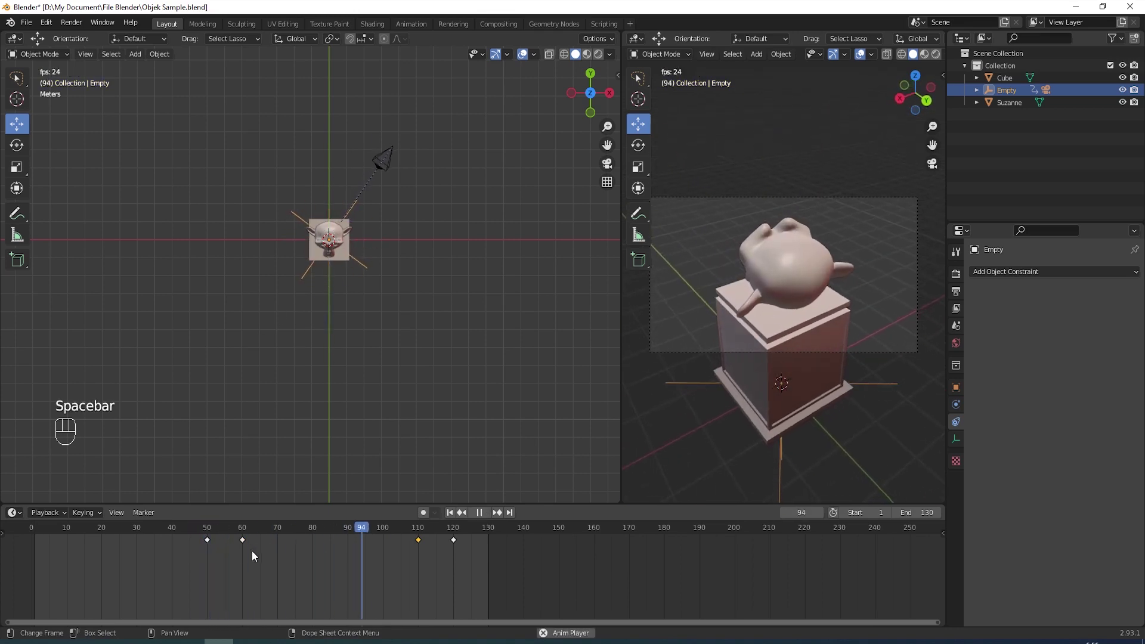
pyautogui.press('space')
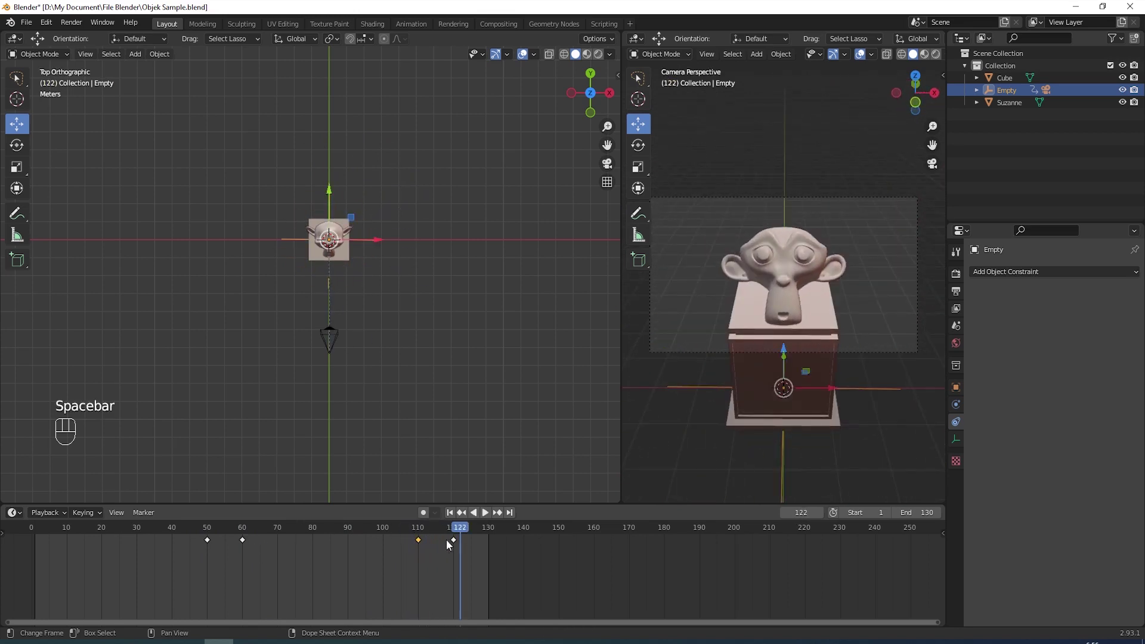
pyautogui.moveTo(458, 528); pyautogui.dragTo(212, 548)
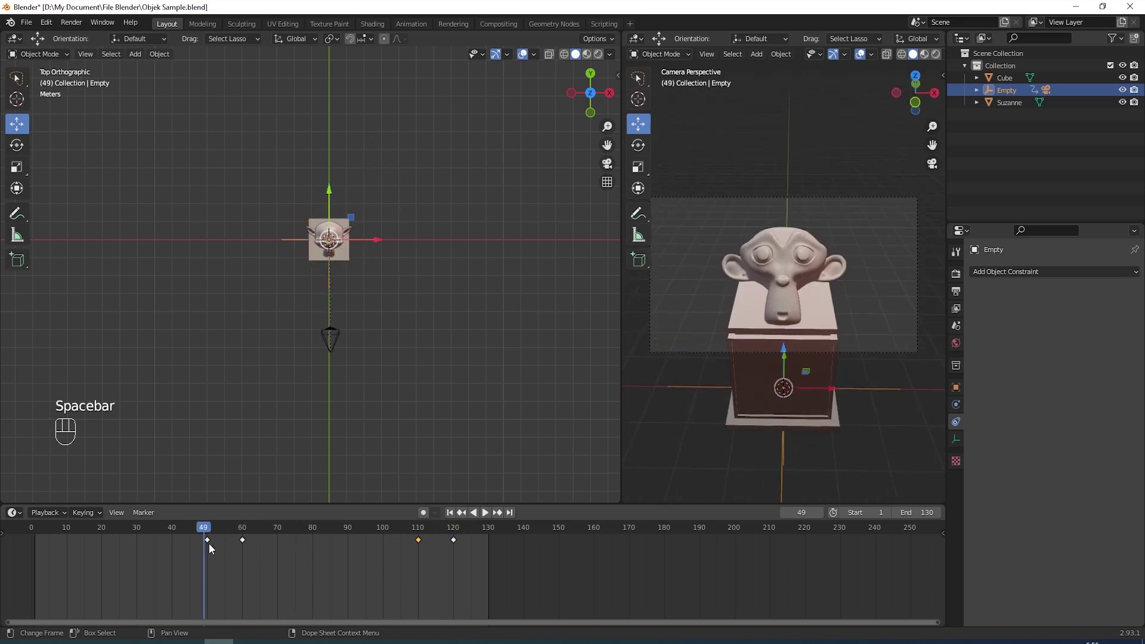
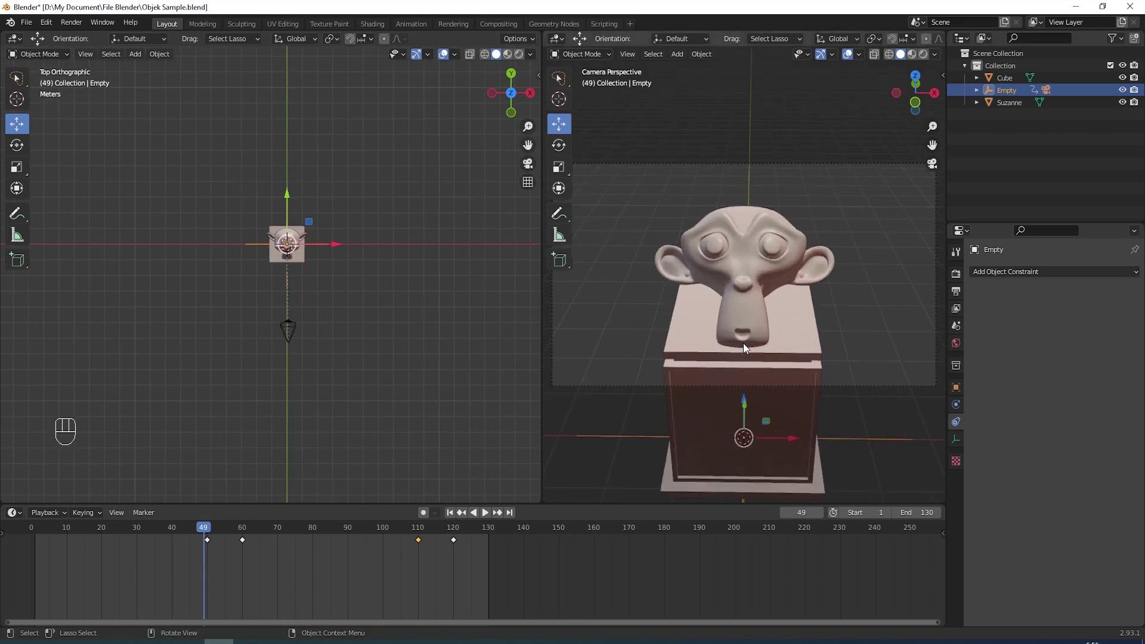
pyautogui.click(207, 530)
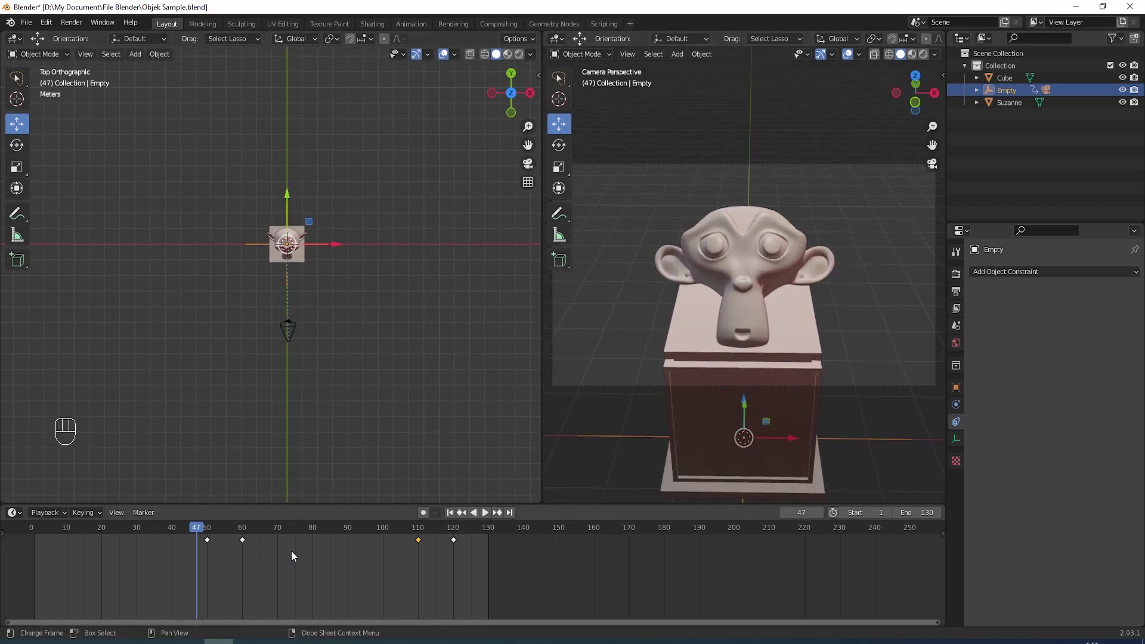
# Step: Replay the orbit twice more from the start to check the keyframe timing
pyautogui.press('space')
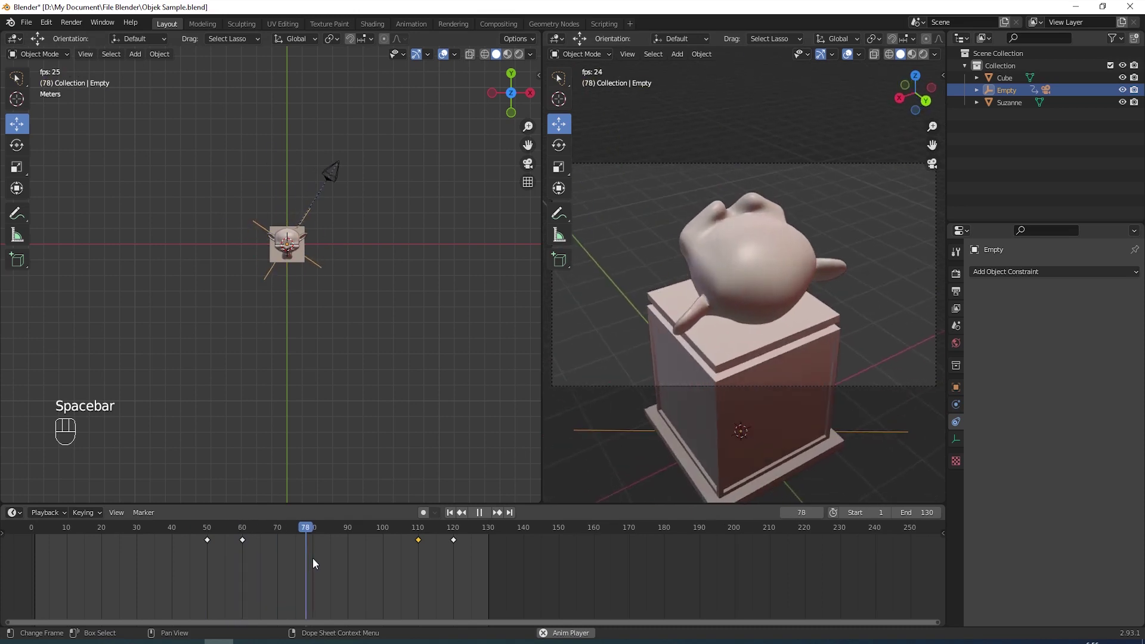
pyautogui.press('space')
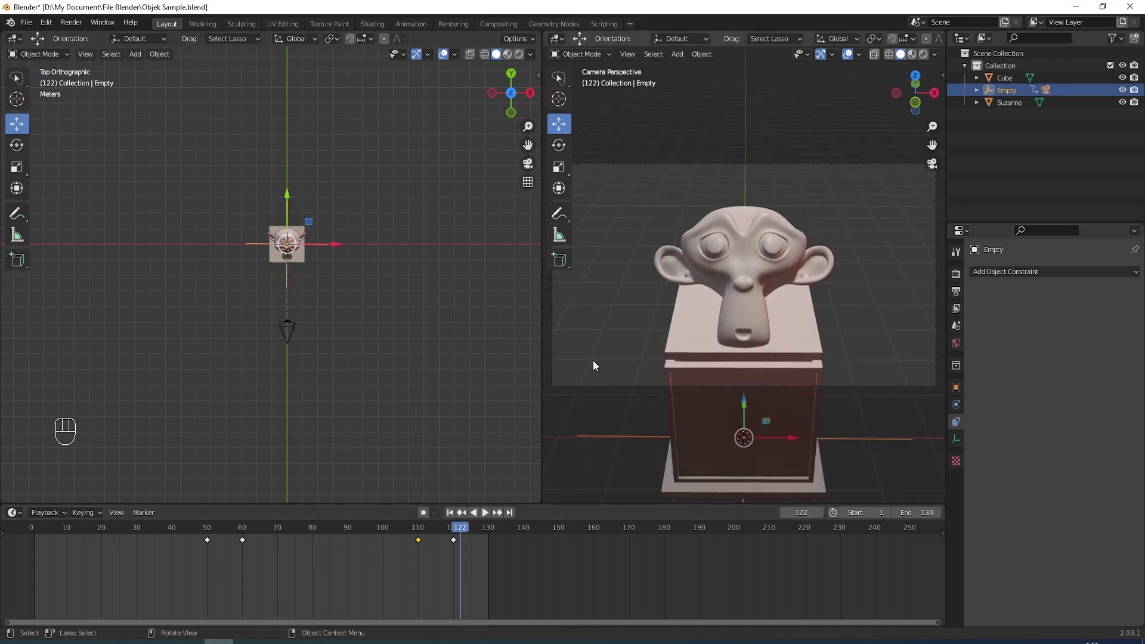
pyautogui.moveTo(459, 532); pyautogui.dragTo(219, 540)
pyautogui.press('space')
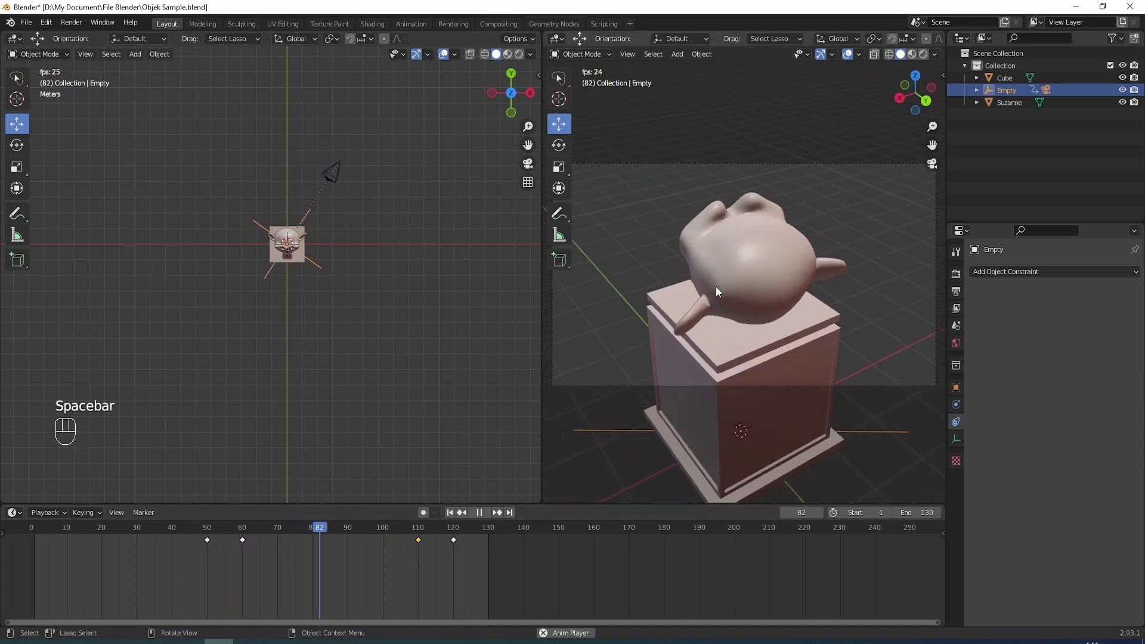
pyautogui.press('space')
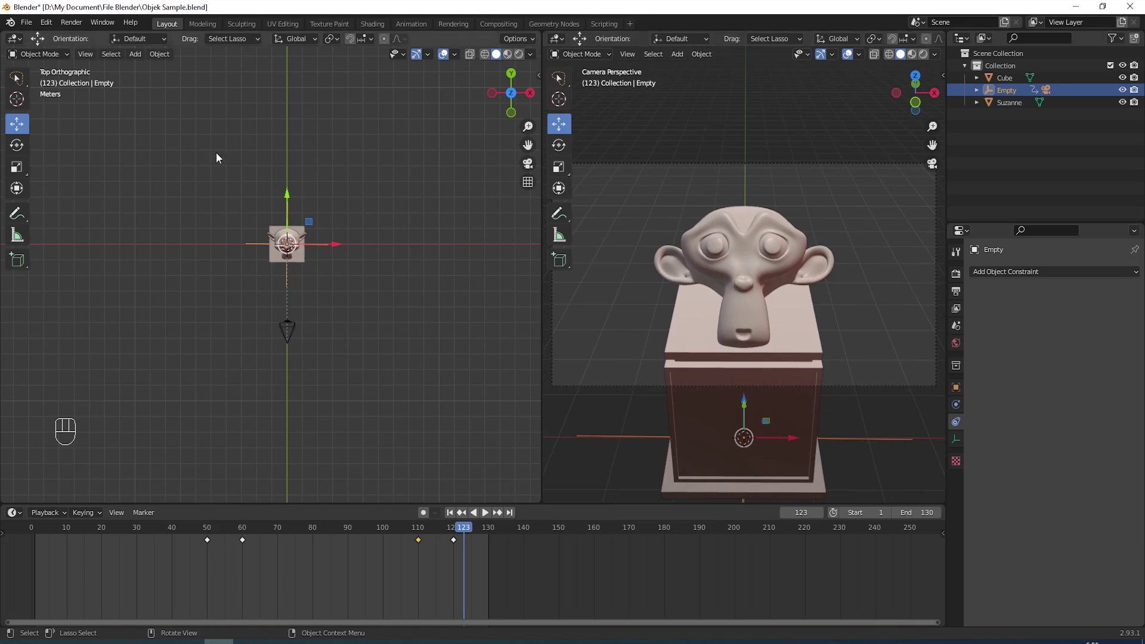
# Step: Switch the left area to the Graph Editor, frame the rotation curve and ease its handle after frame 60
pyautogui.moveTo(22, 45); pyautogui.dragTo(166, 107)
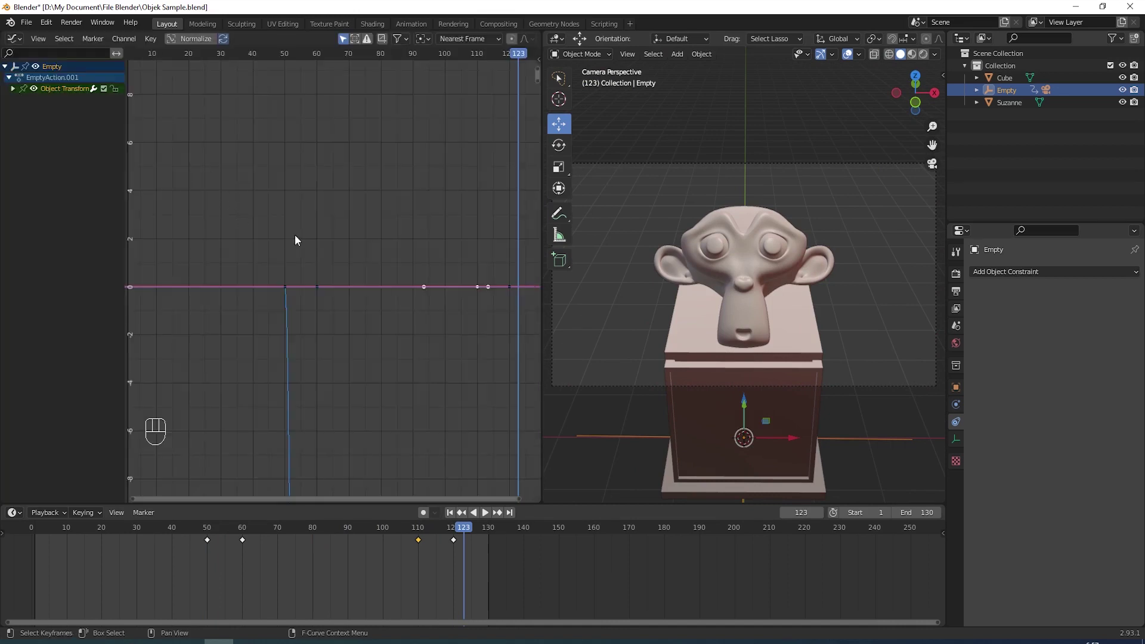
pyautogui.press('Home')
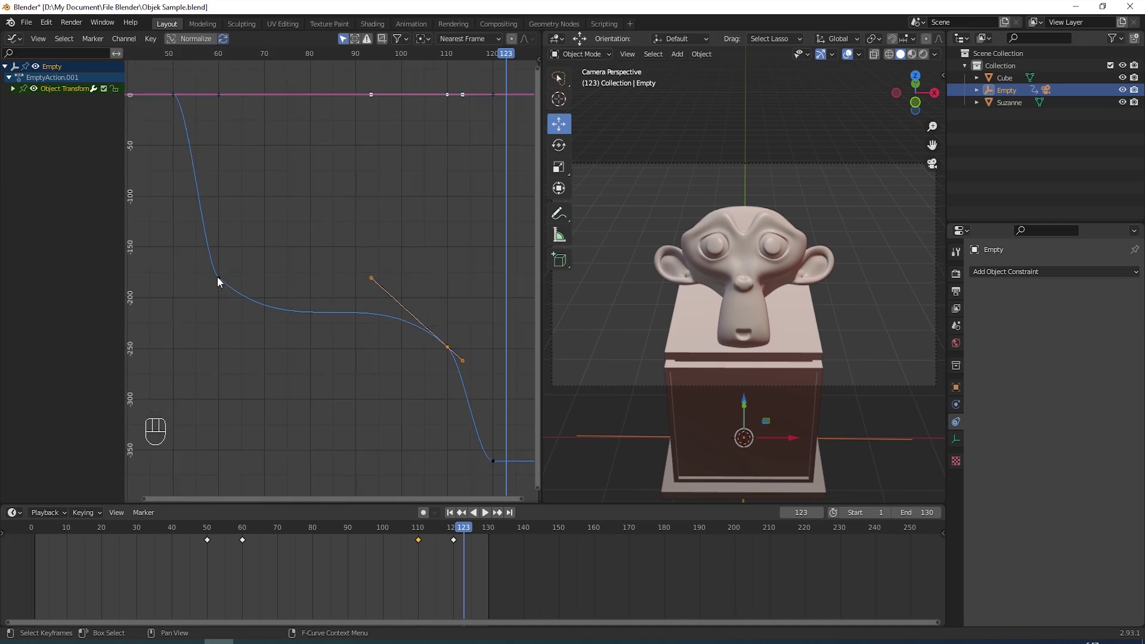
pyautogui.click(220, 281)
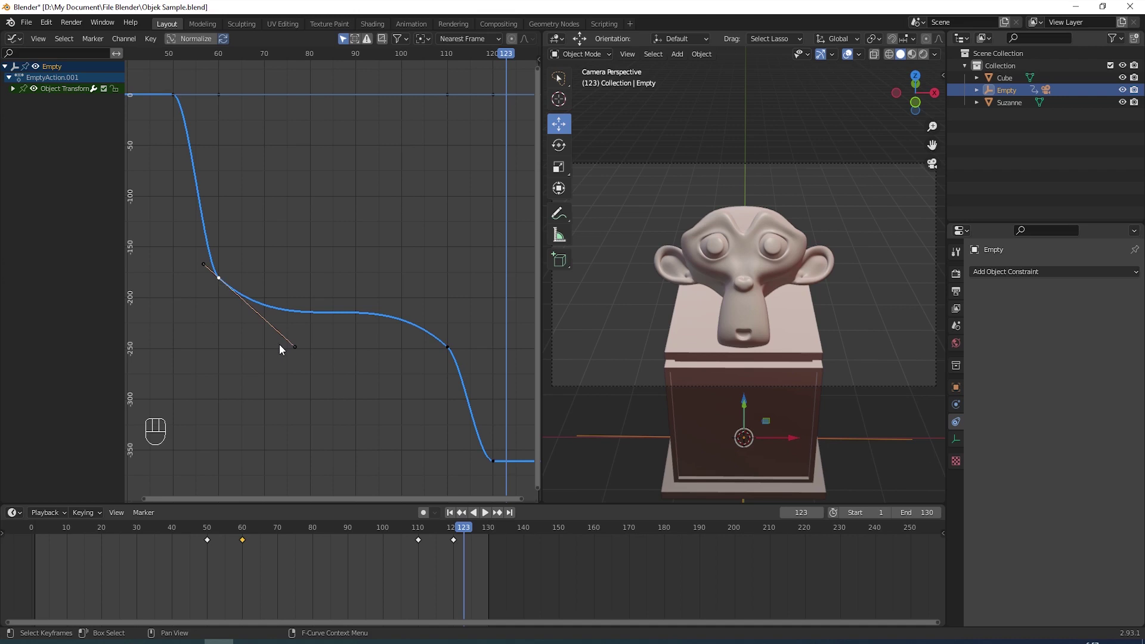
pyautogui.click(296, 351)
pyautogui.moveTo(297, 351); pyautogui.dragTo(228, 290)
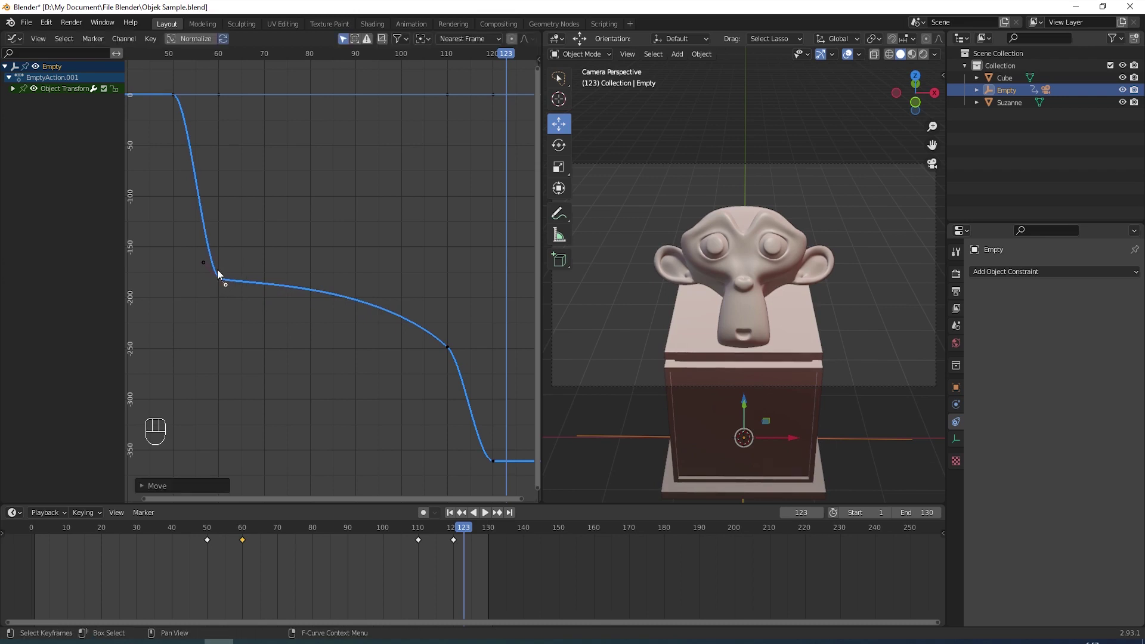
# Step: Adjust the handle at the frame-110 keyframe so the middle stretch turns steadily
pyautogui.click(448, 348)
pyautogui.click(370, 278)
pyautogui.moveTo(371, 279); pyautogui.dragTo(440, 341)
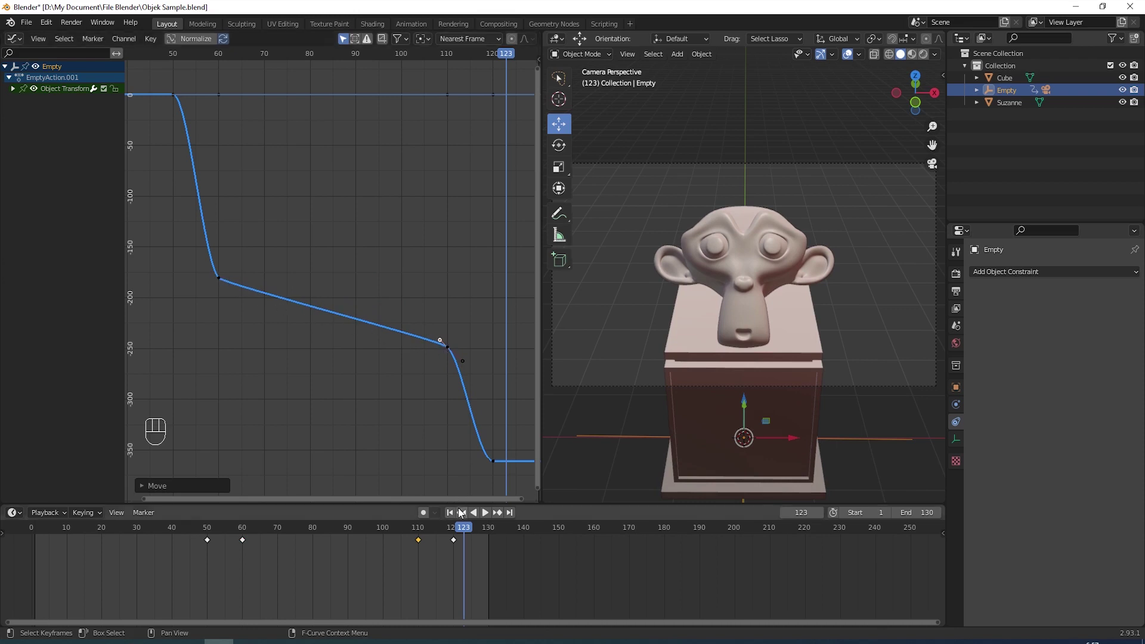
# Step: Replay the orbit twice to test the eased timing, then restore the top 3D view
pyautogui.moveTo(467, 530); pyautogui.dragTo(253, 546)
pyautogui.press('space')
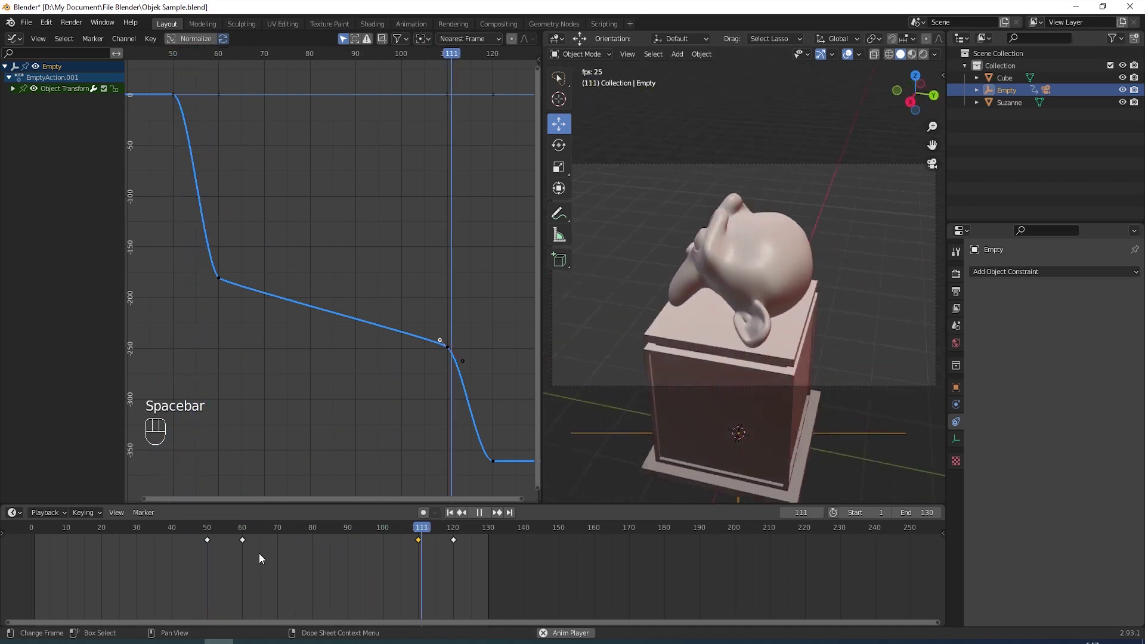
pyautogui.press('space')
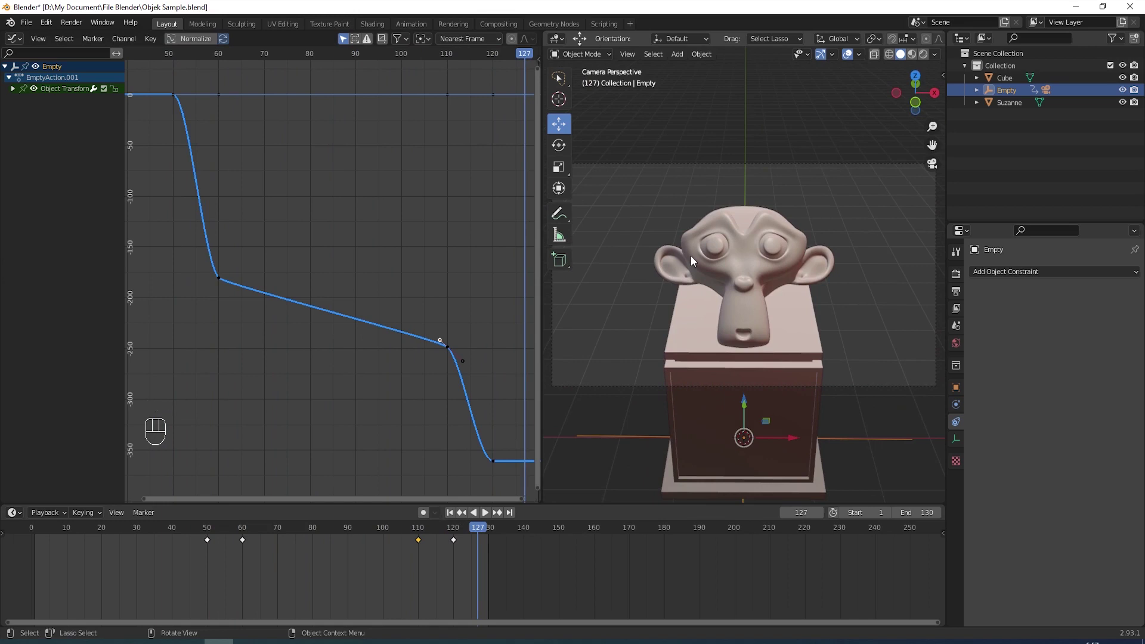
pyautogui.moveTo(478, 533); pyautogui.dragTo(201, 543)
pyautogui.press('space')
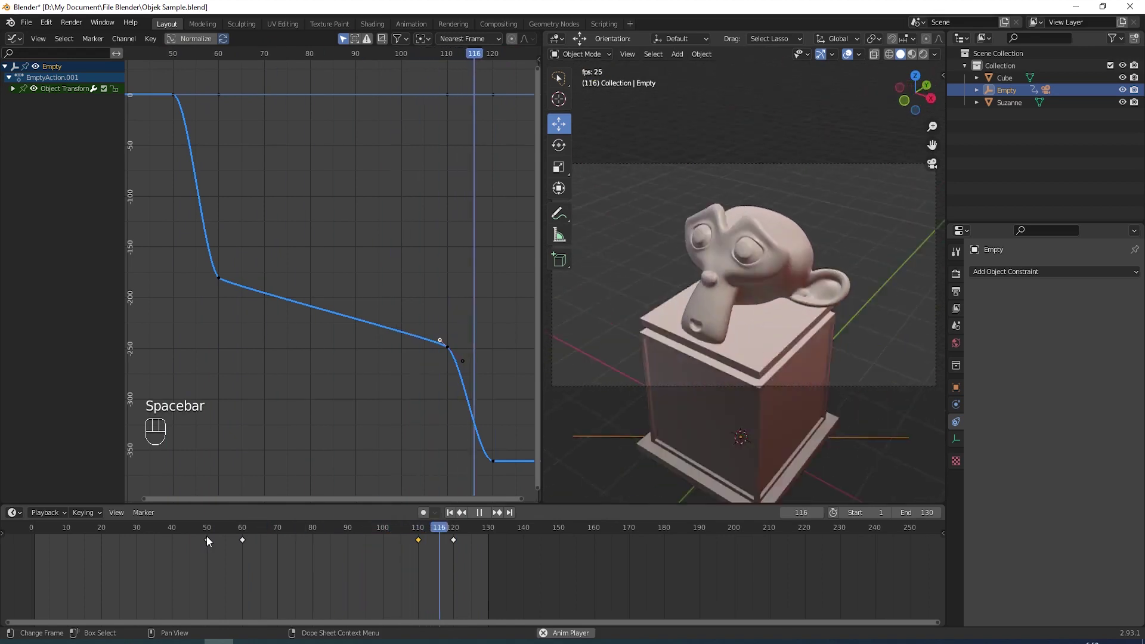
pyautogui.press('space')
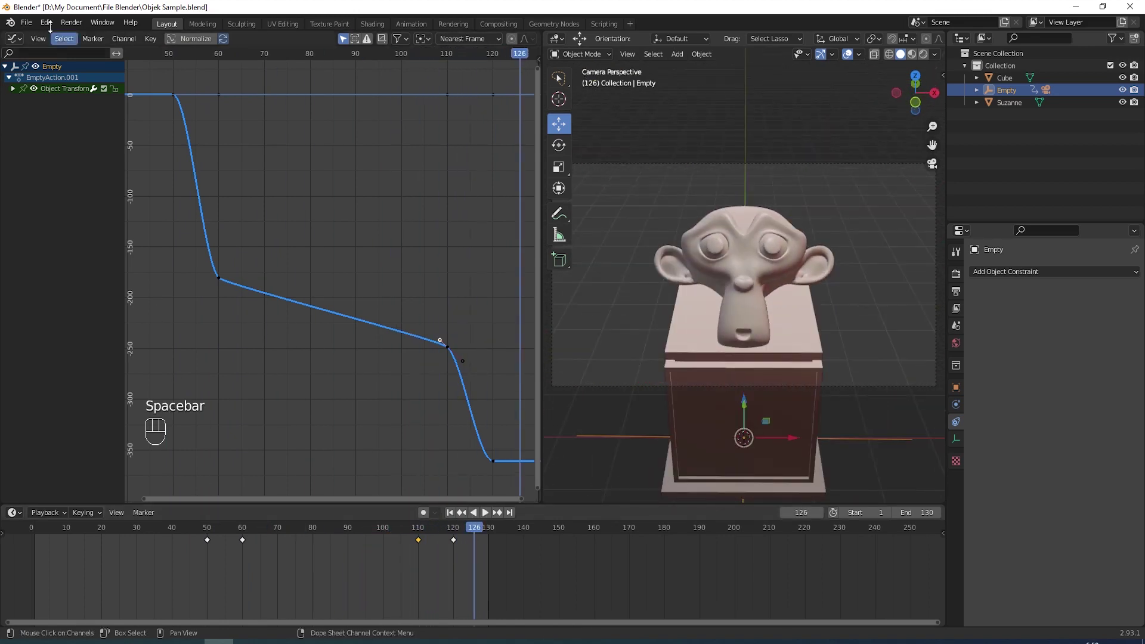
pyautogui.moveTo(21, 37); pyautogui.dragTo(96, 121)
pyautogui.press('space')
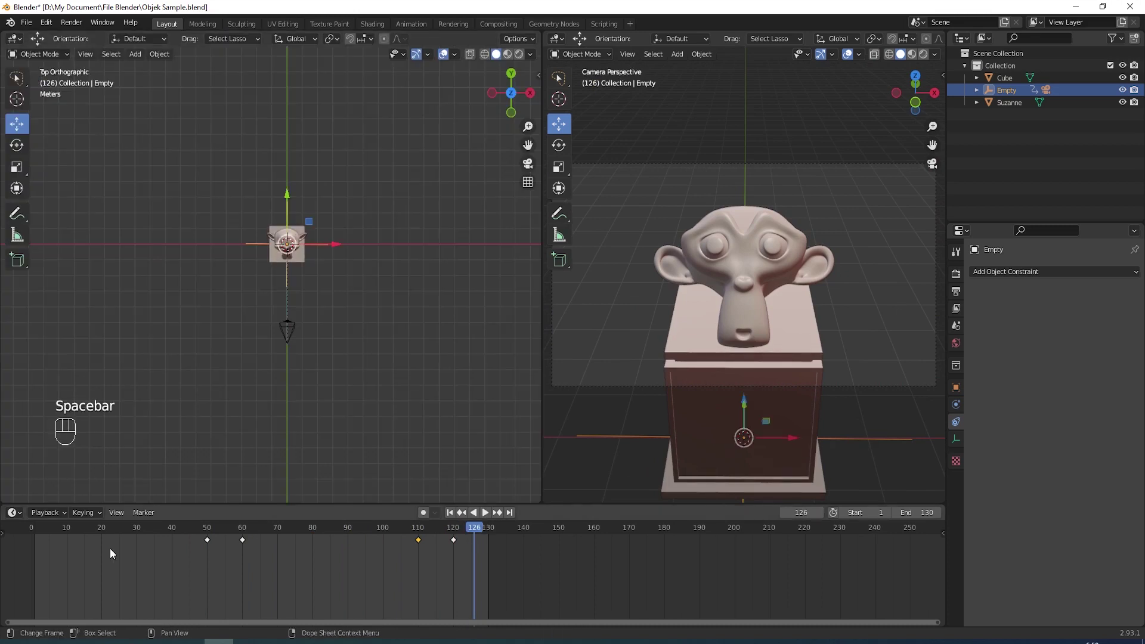